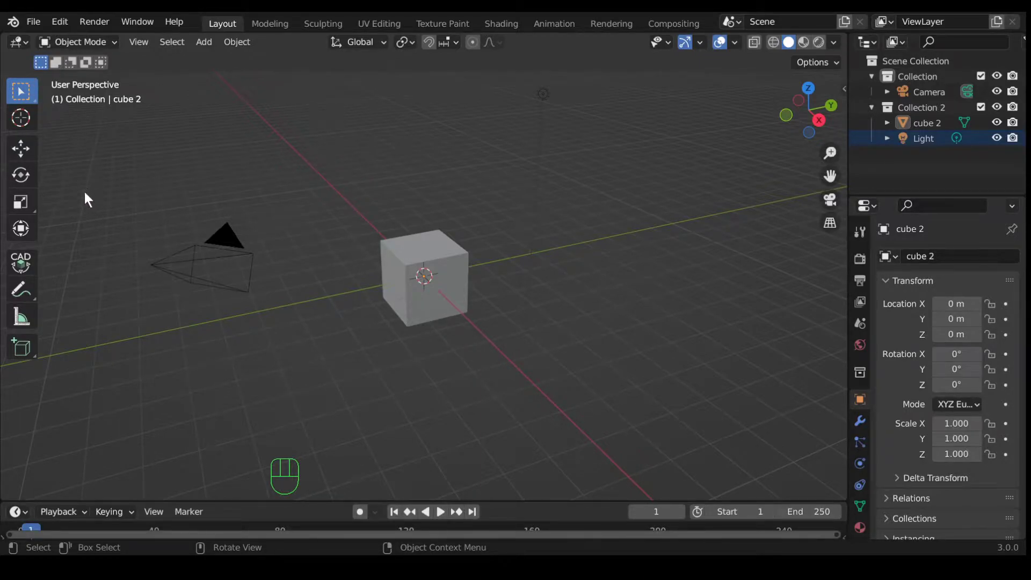
- Cycle through the selection styles with T and W until Tweak click-and-drag is active
key("t")
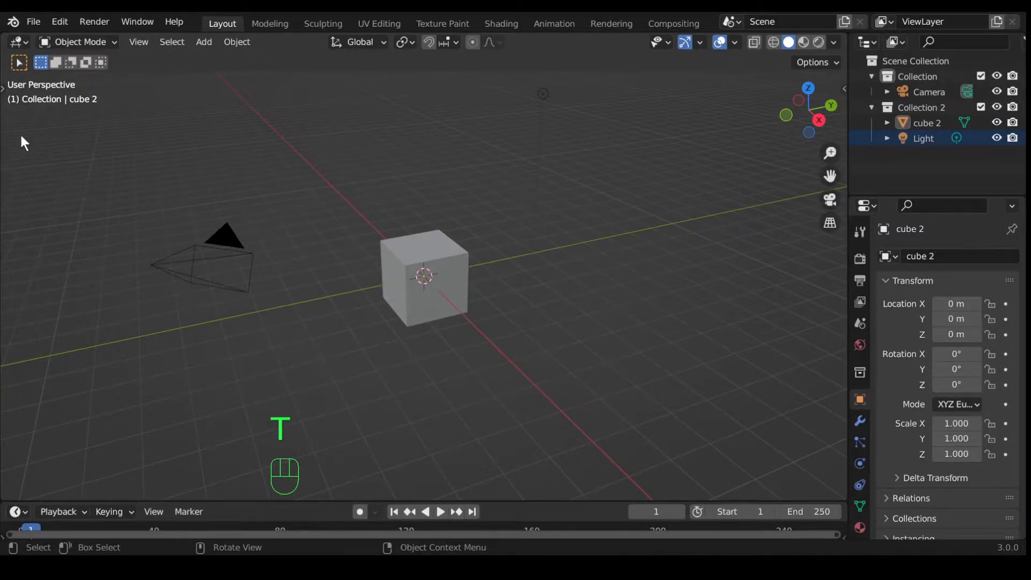
key("t")
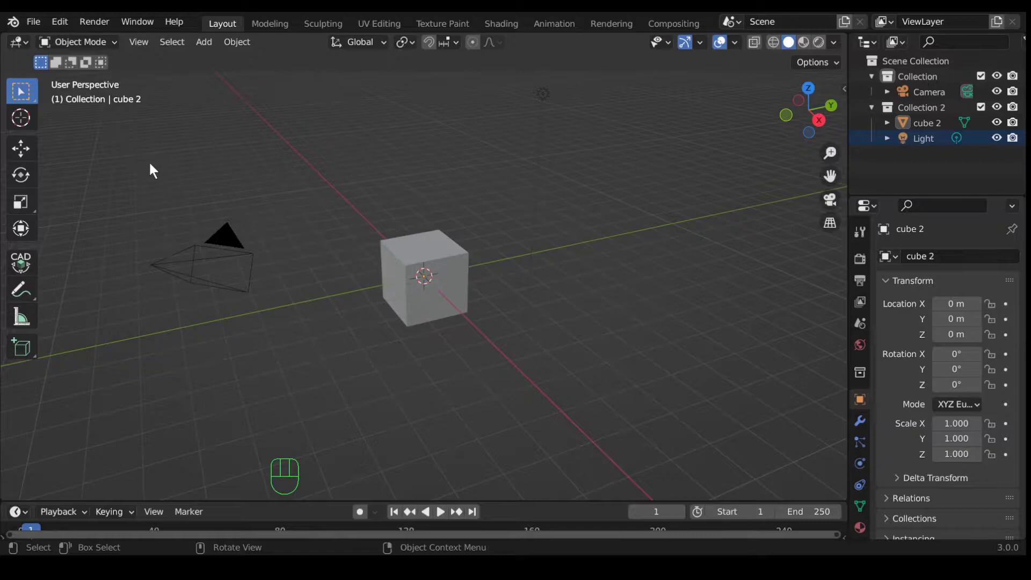
key("w")
key("w")
key("w")
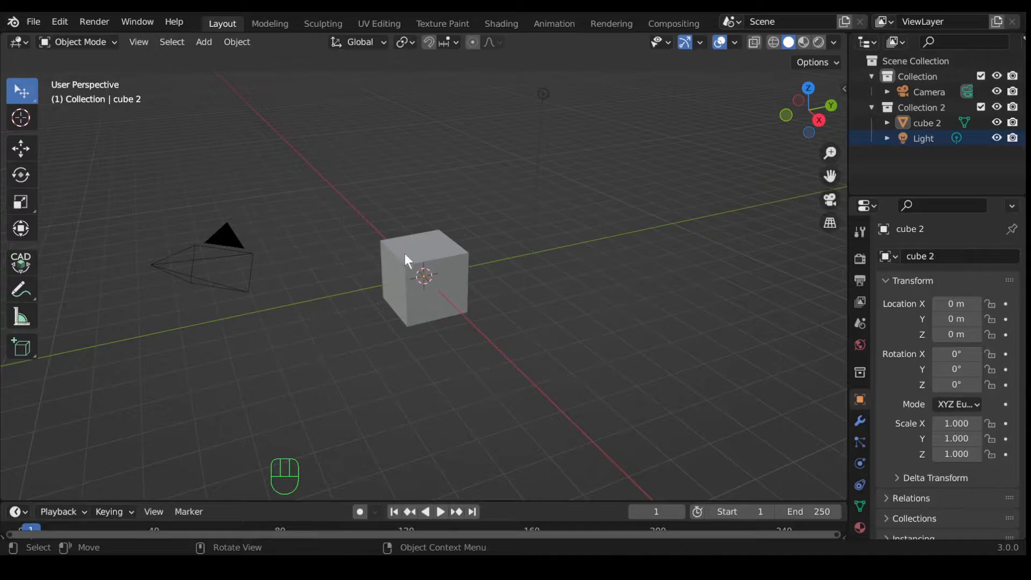
- Drop cube 2 at its new spot, then box-select the objects and add the light
left_click_drag(418, 256, 406, 240)
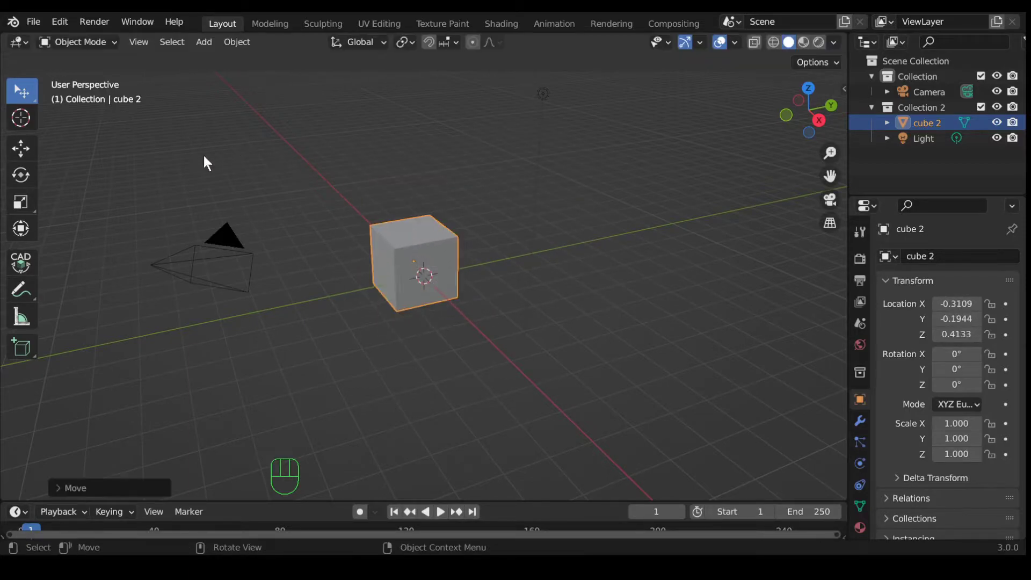
key("w")
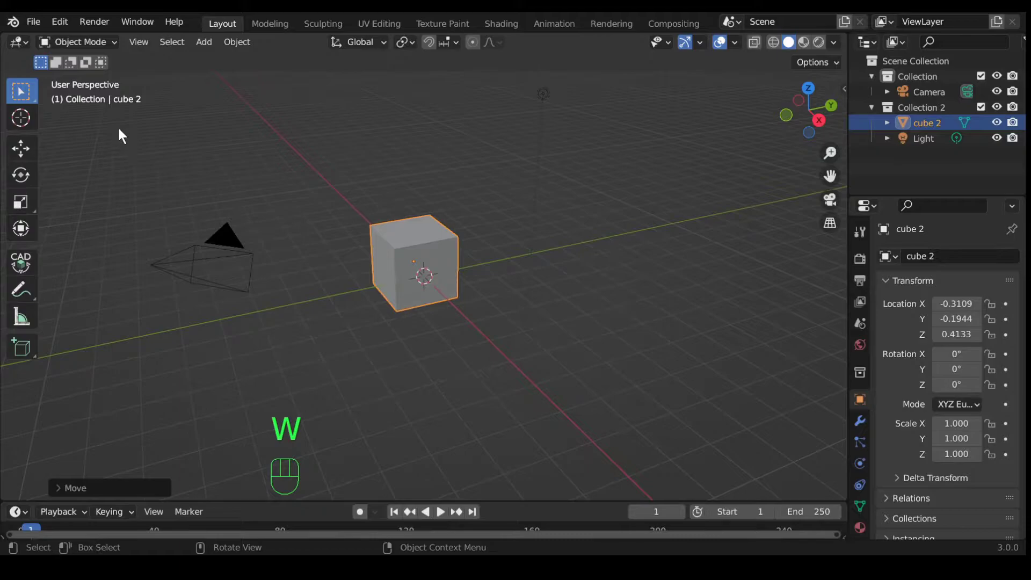
left_click_drag(124, 134, 496, 402)
left_click_drag(415, 170, 641, 381)
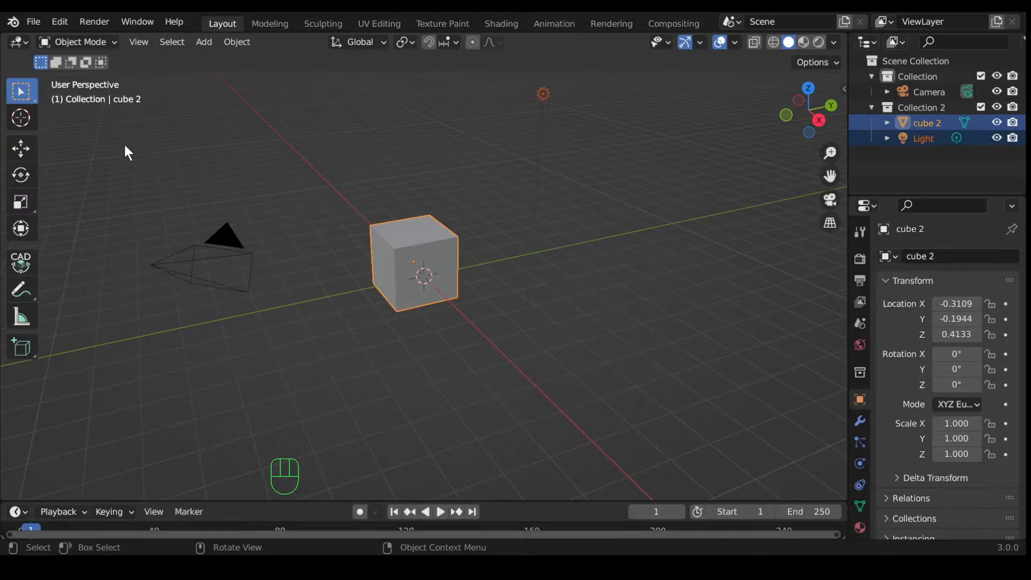
- Cycle through the selection styles and try circle-paint selection
key("w")
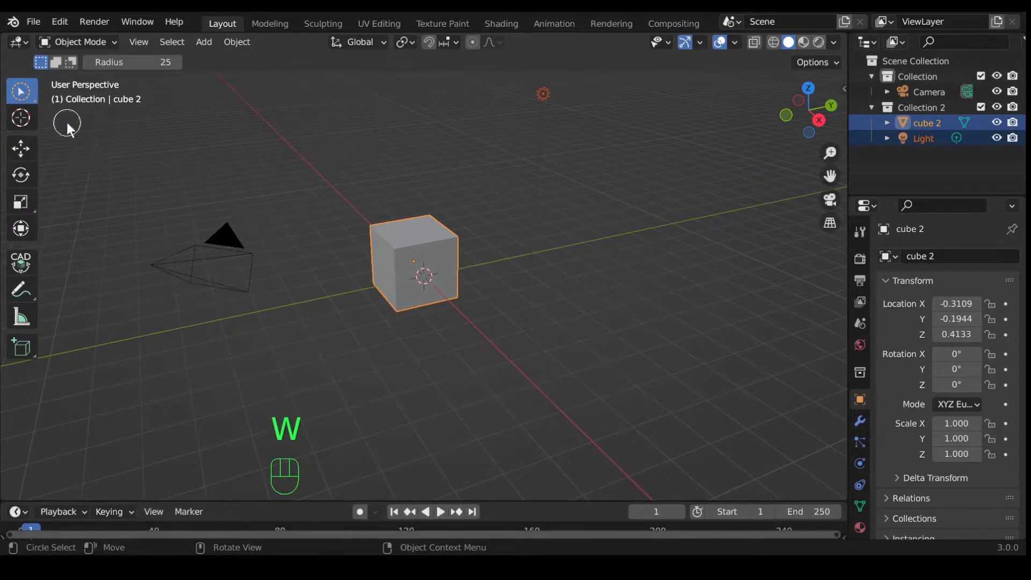
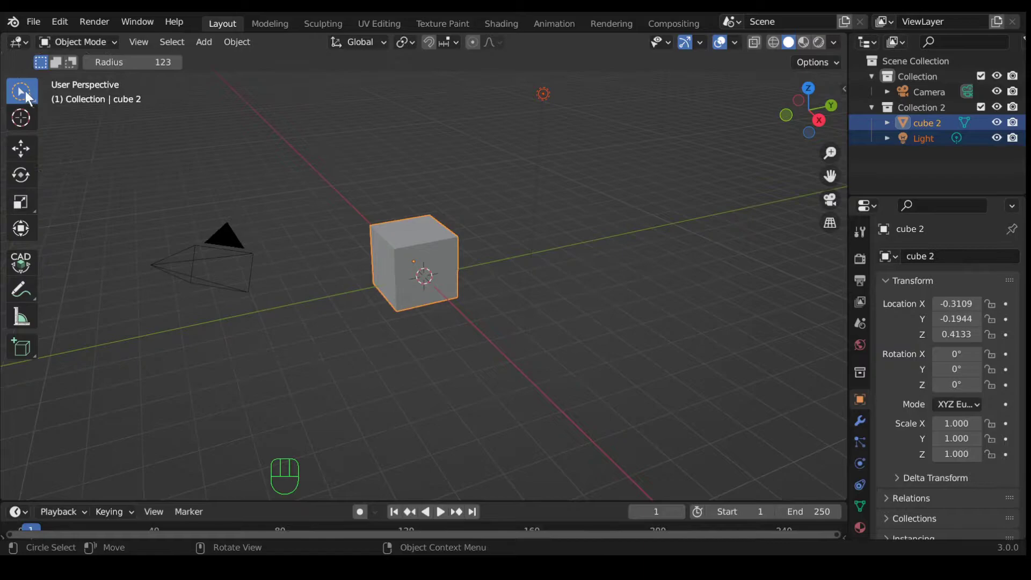
key("w")
key("w")
key("w")
key("w")
key("w")
key("w")
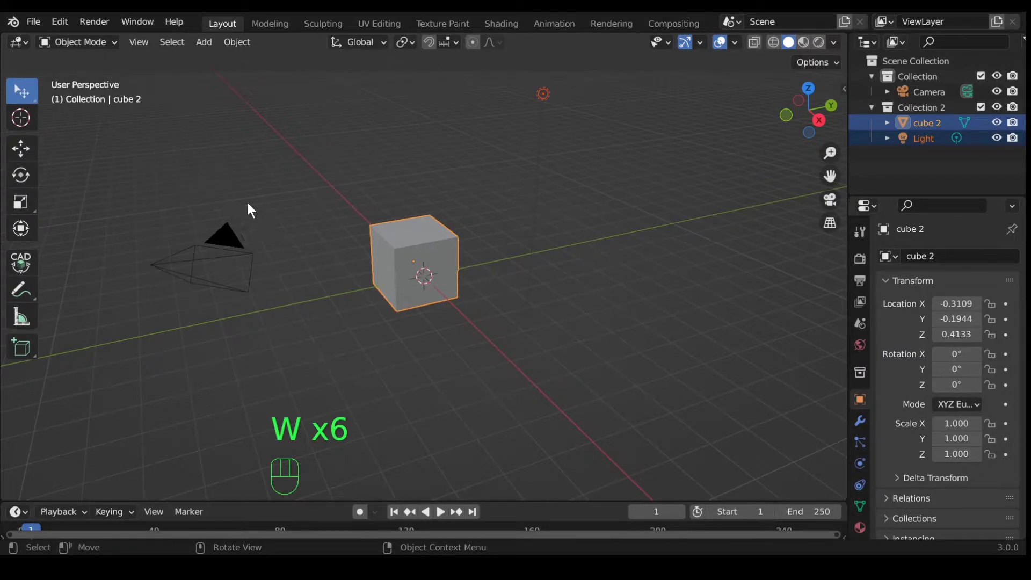
key("c")
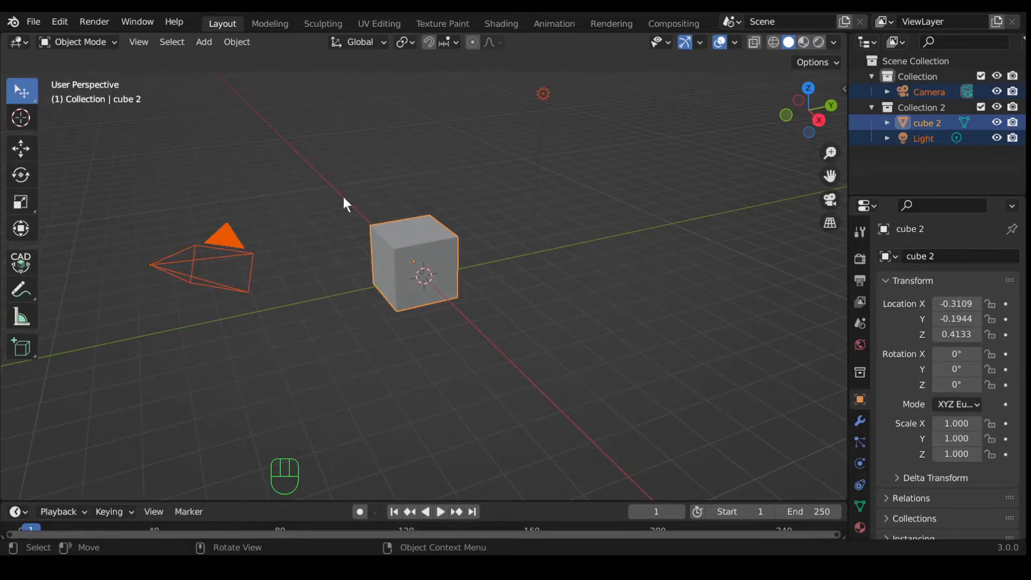
- Switch to freehand lasso selection, then clear the selection of all objects
key("w")
key("w")
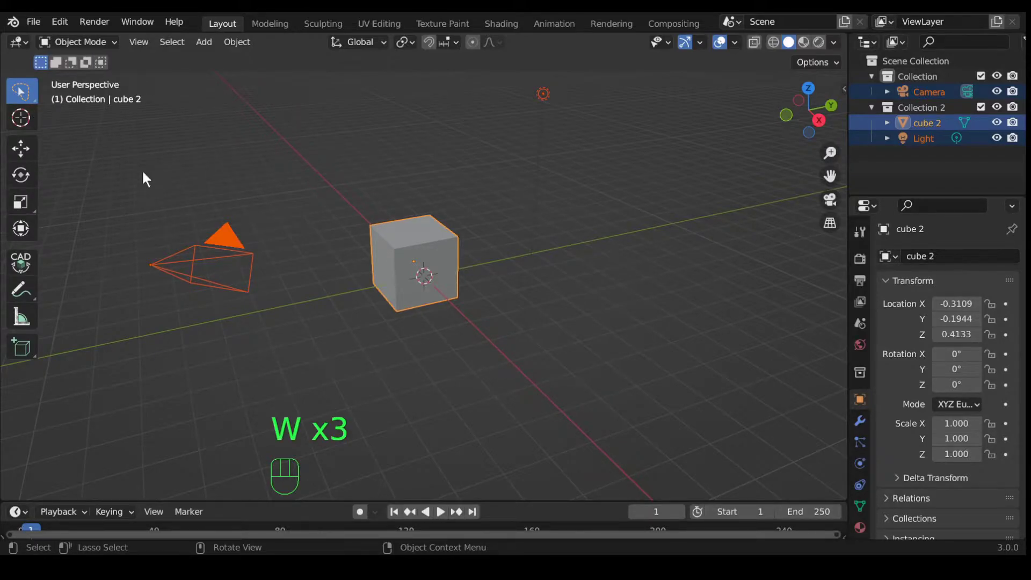
key("w")
left_click_drag(259, 130, 286, 127)
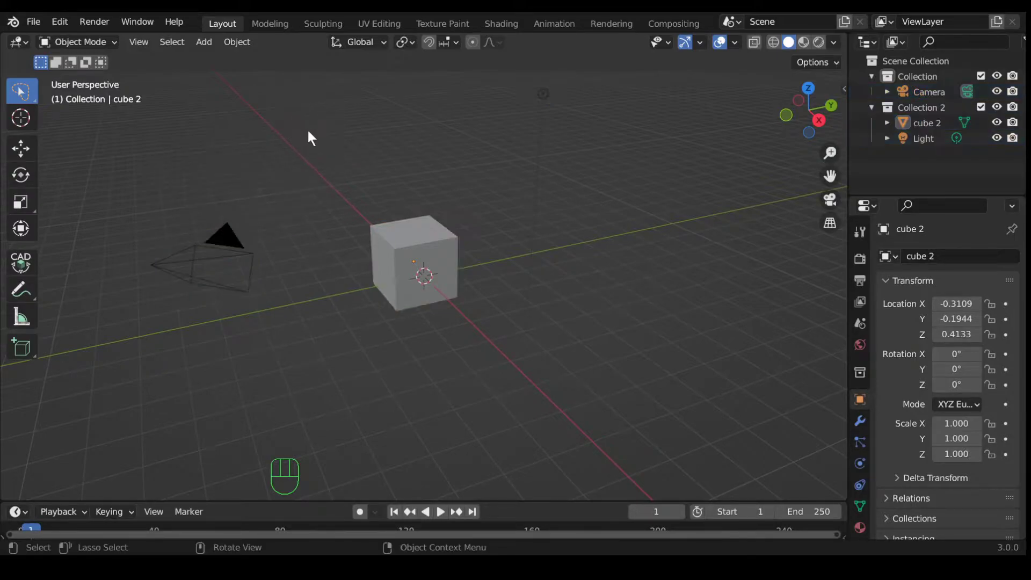
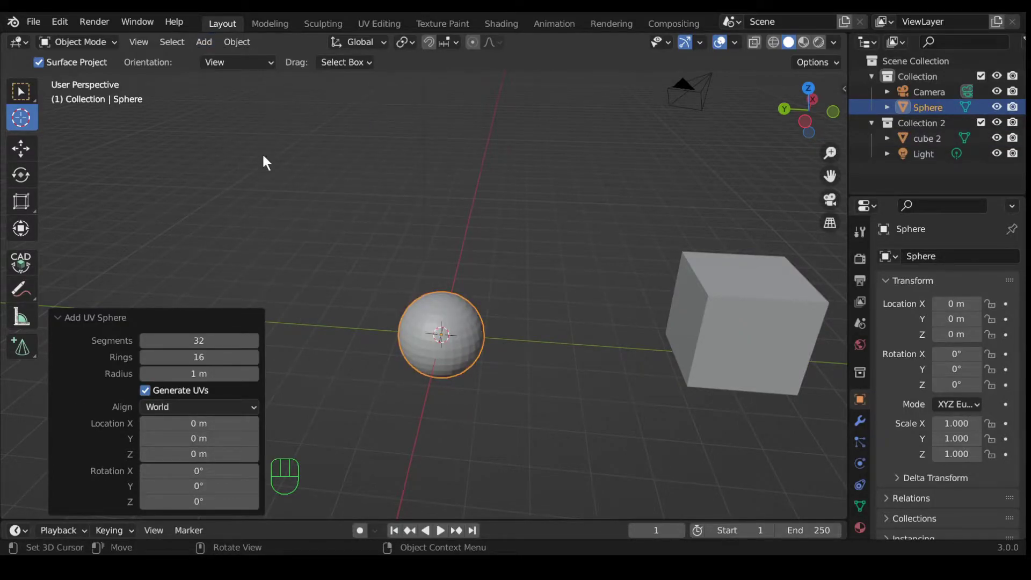
- Add an area light at the 3D cursor, then place the cursor at a new spot
right_click(283, 173)
left_click(234, 161)
left_click_drag(209, 45, 372, 307)
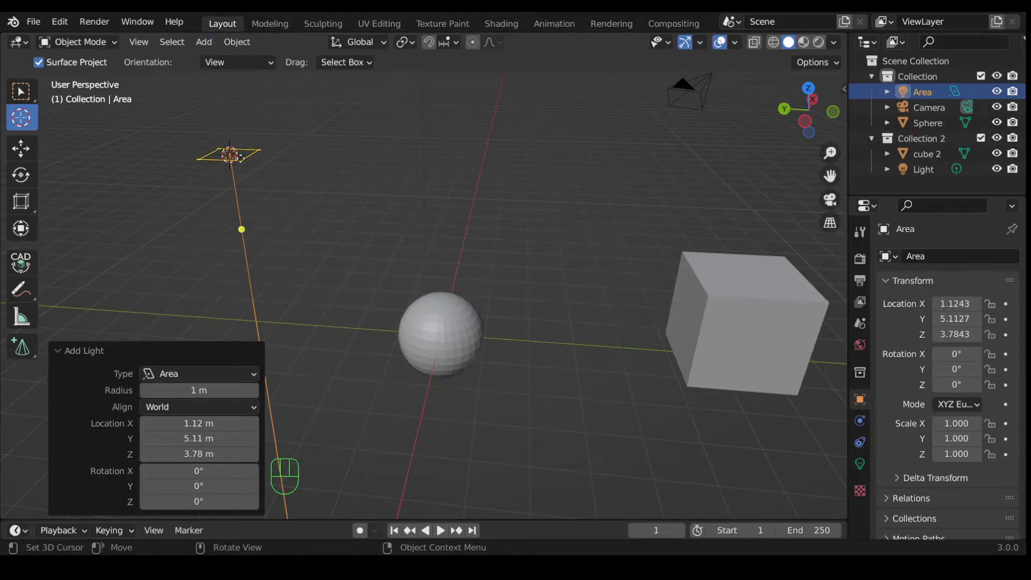
left_click(353, 165)
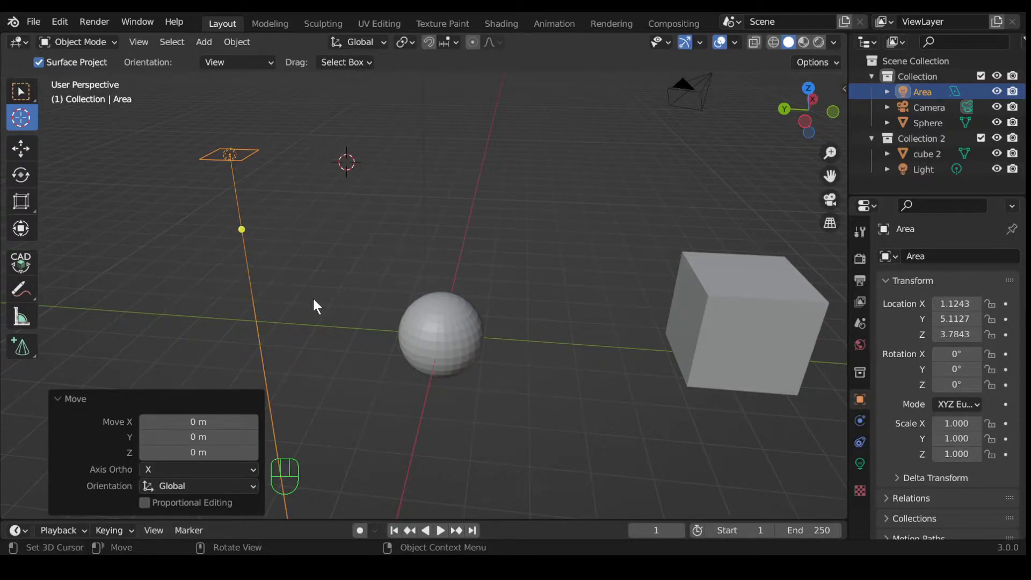
- Bring up the Shift+A add list at further cursor spots for the second camera
key("shift+a")
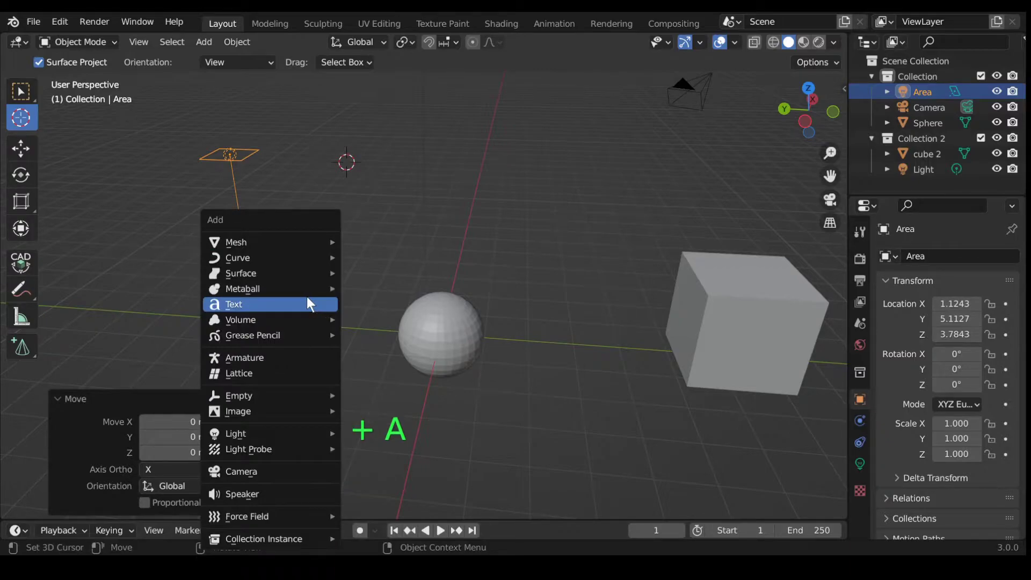
left_click(210, 49)
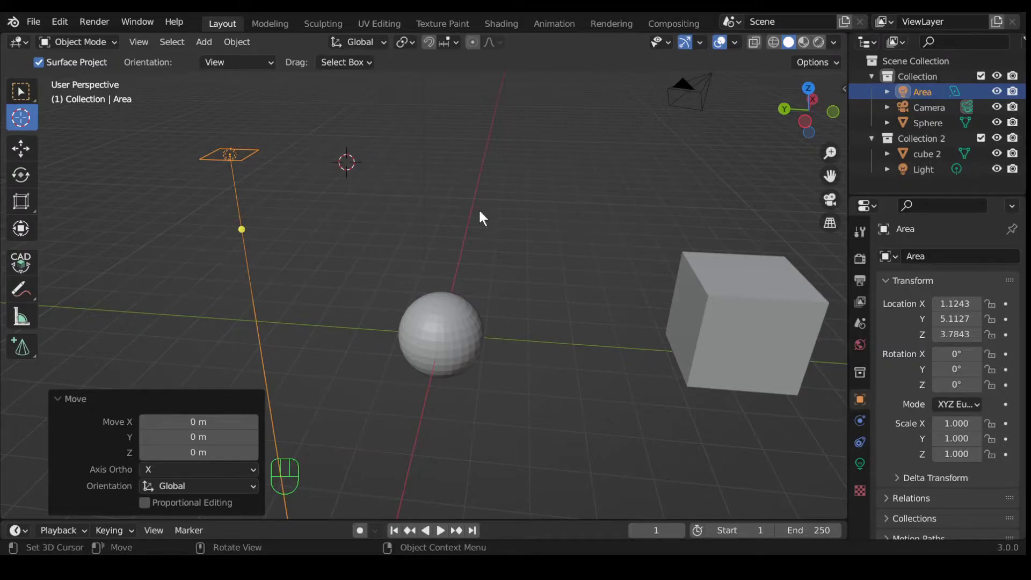
key("shift+a")
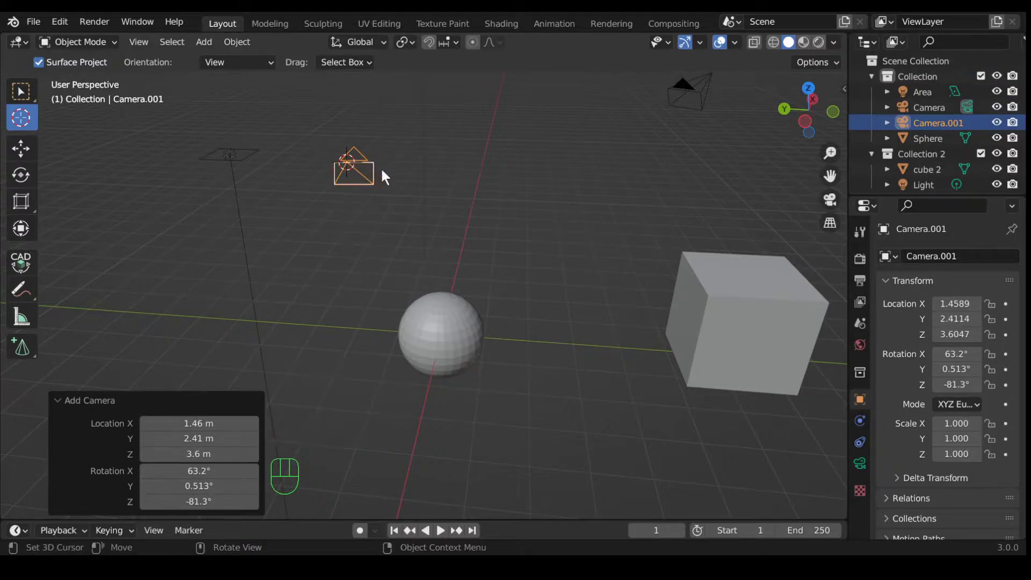
left_click(533, 148)
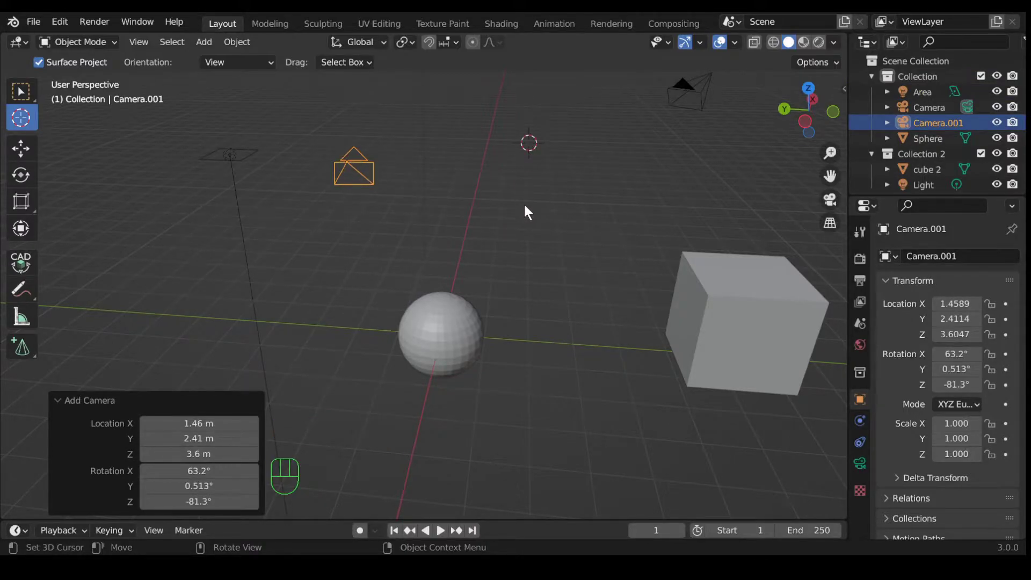
key("shift+a")
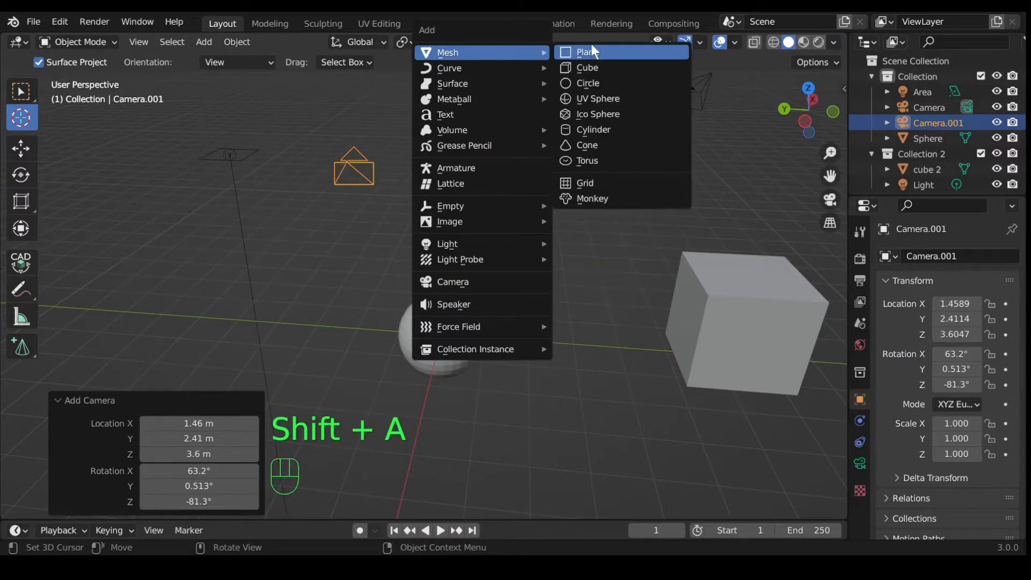
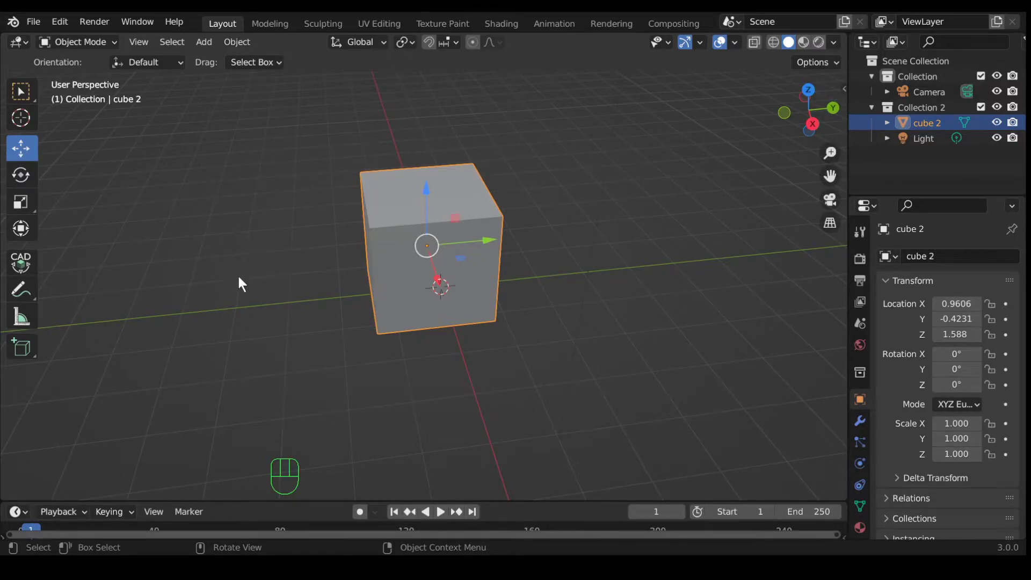
- Start a free move of cube 2 with G
key("g")
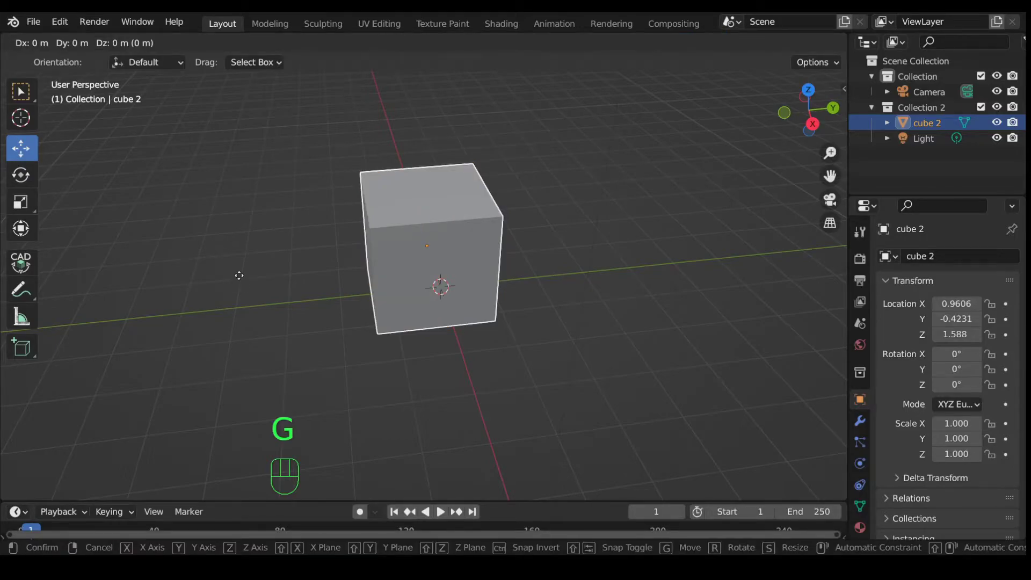
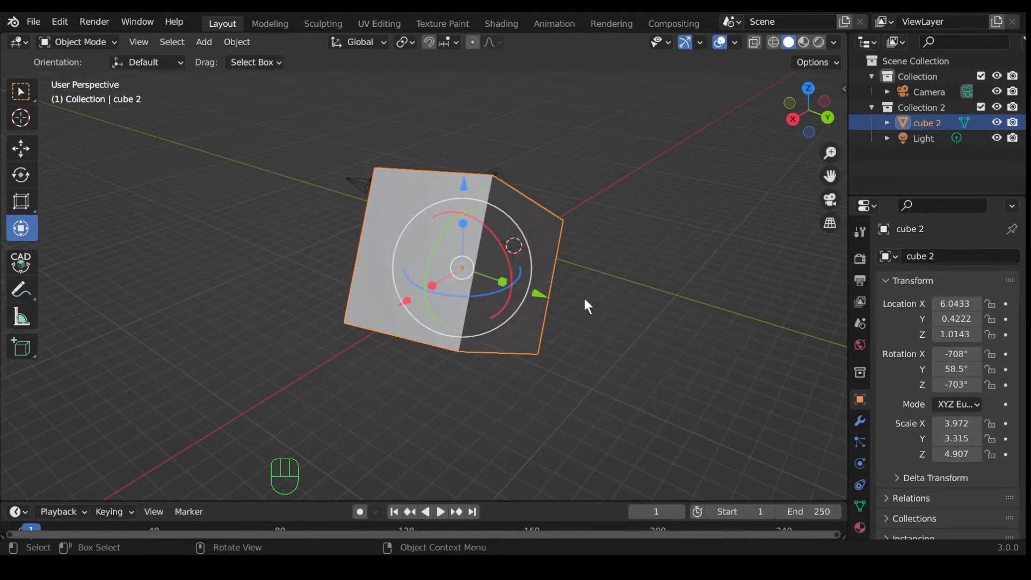
- Move cube 2 along its own X axis, then begin a move constrained to the vertical axis
key("g")
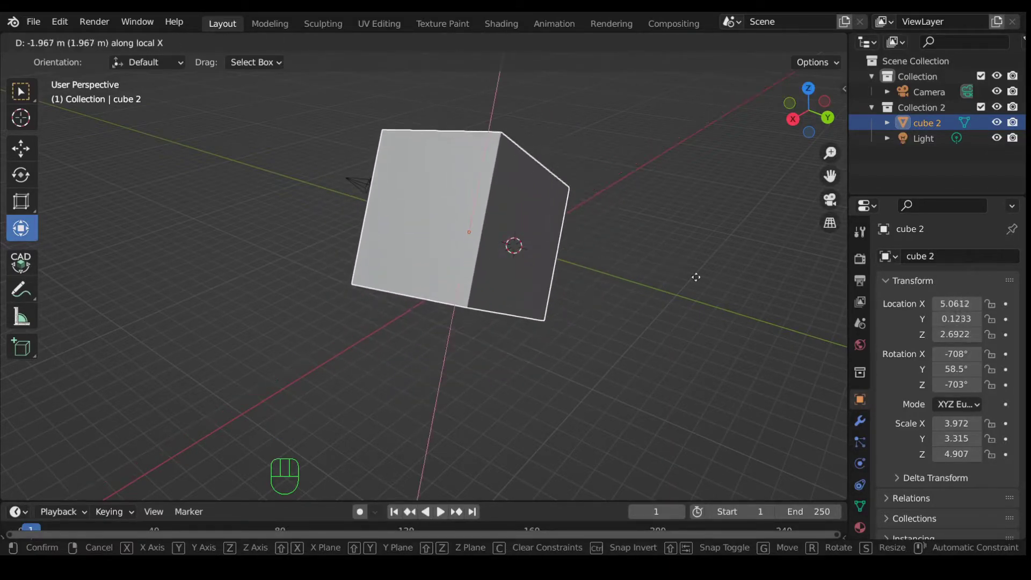
key("x")
key("g")
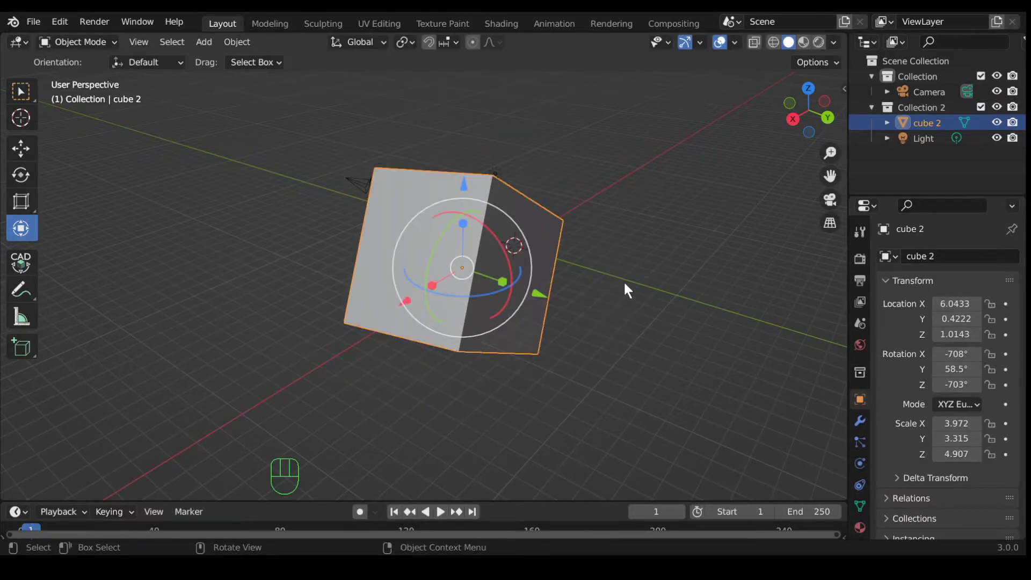
key("g")
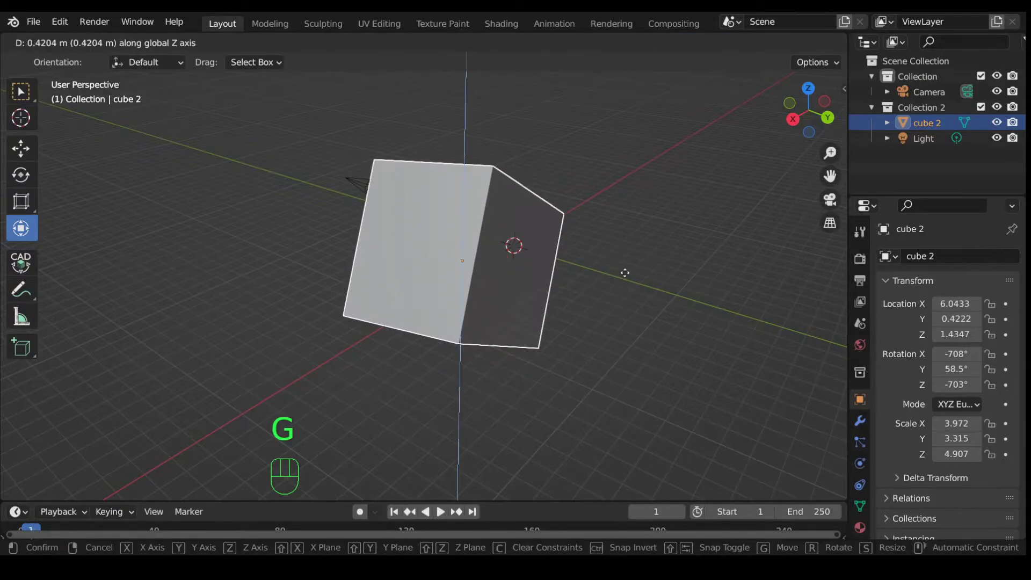
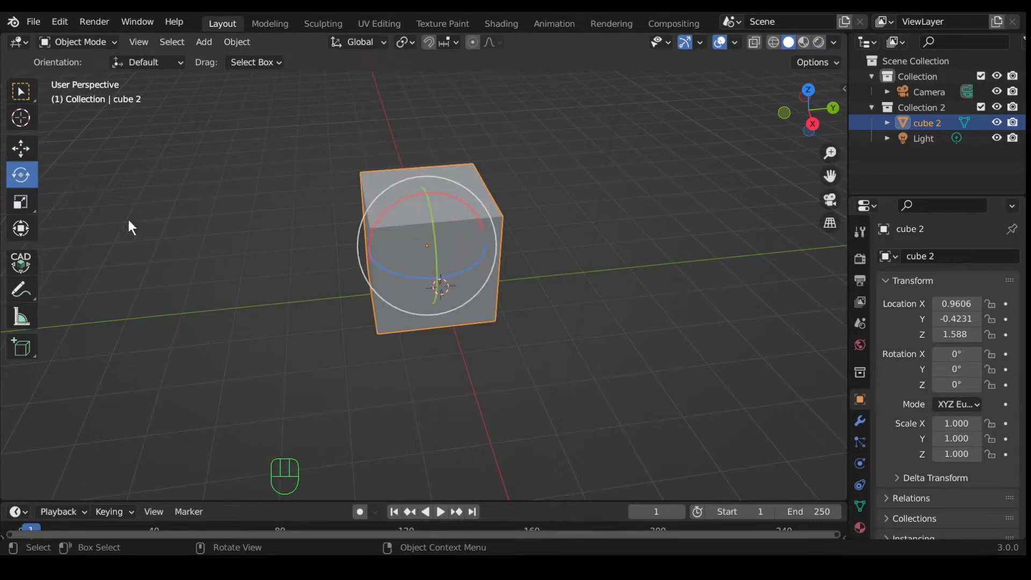
- Tumble cube 2 freely with the Rotate gizmo, then start an R-R trackball rotation limited to X
middle_click(270, 232)
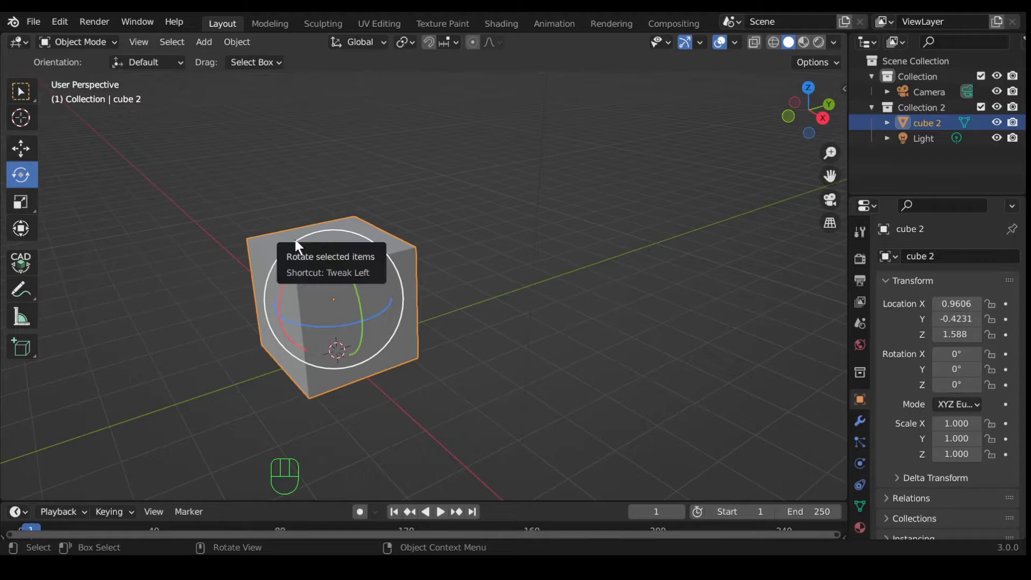
left_click_drag(302, 247, 361, 274)
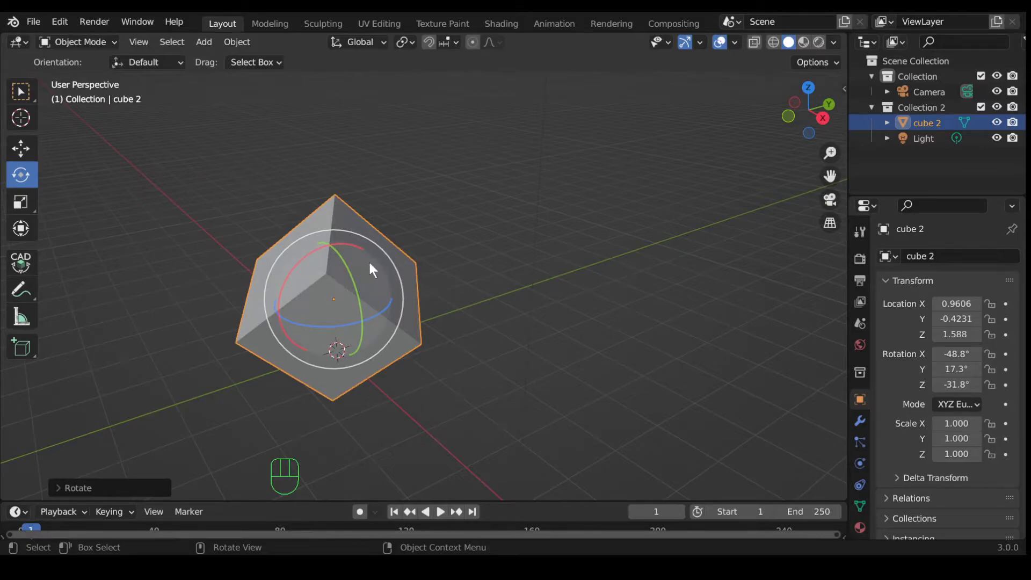
left_click_drag(377, 274, 366, 294)
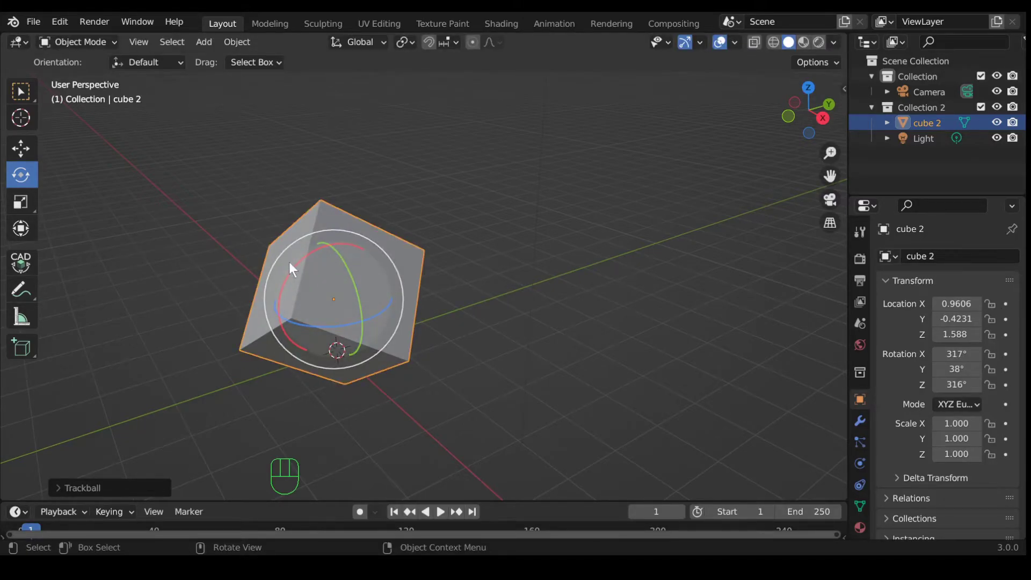
left_click_drag(301, 271, 306, 267)
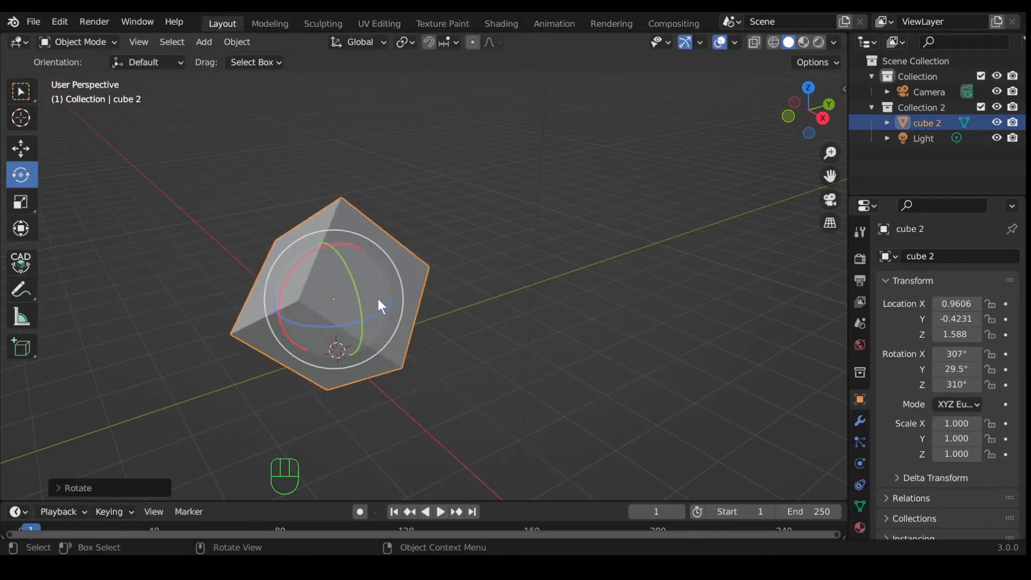
left_click(353, 271)
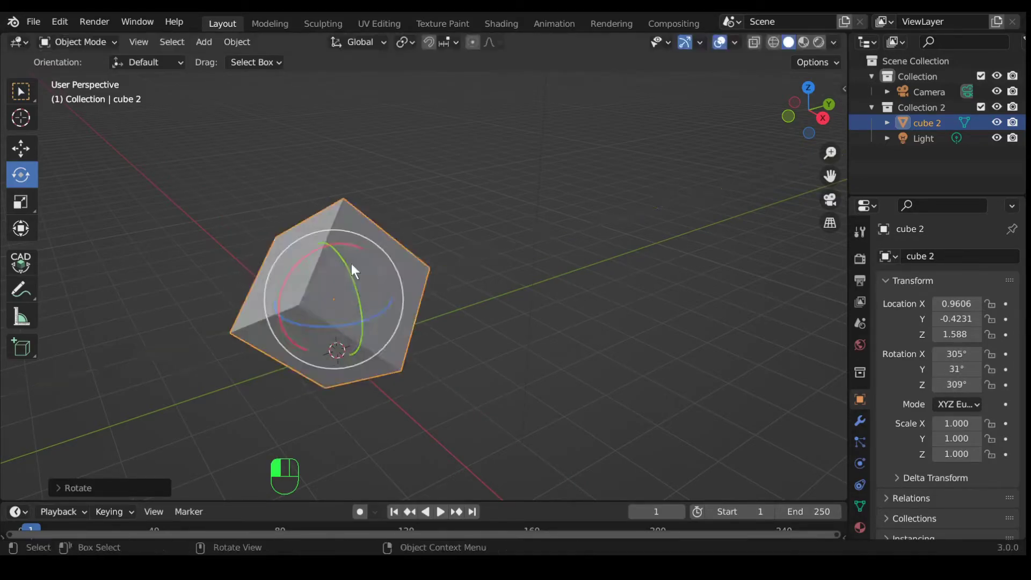
left_click_drag(342, 329, 345, 333)
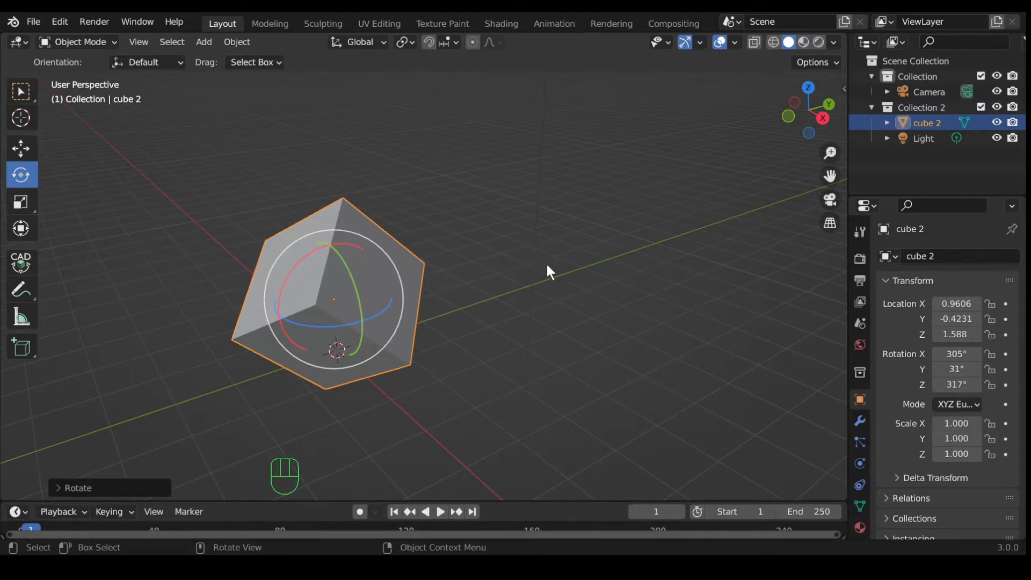
key("r")
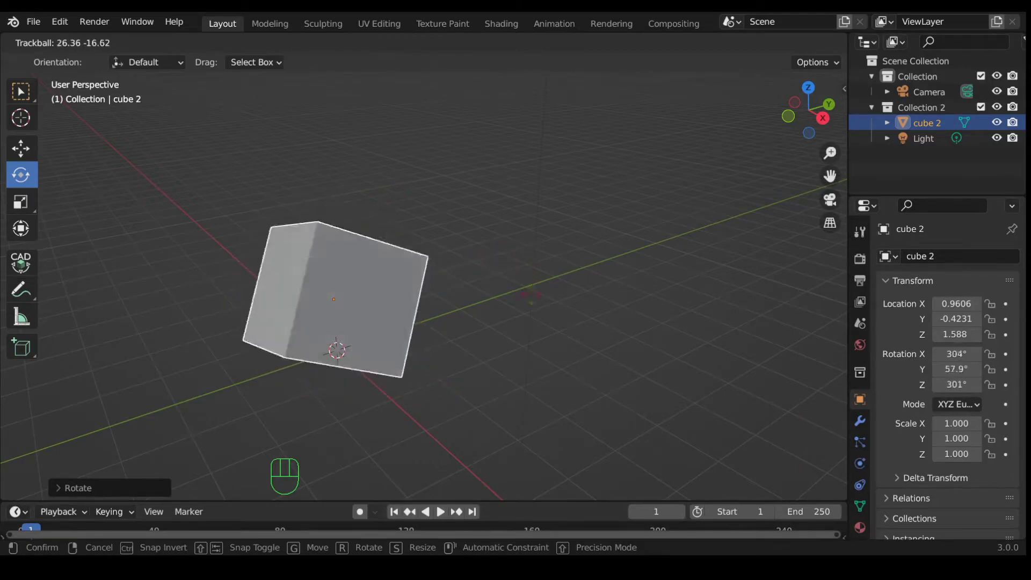
key("r")
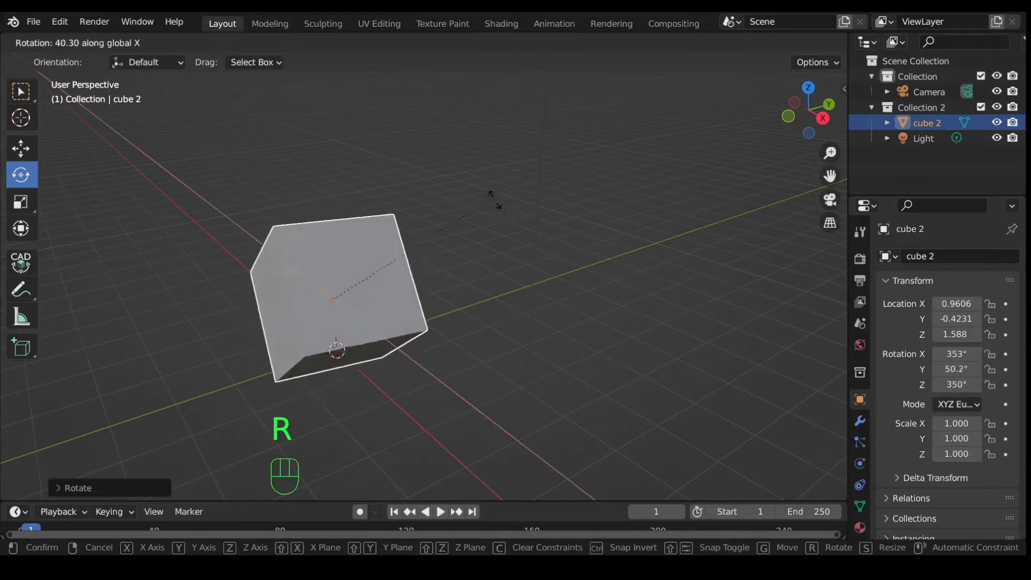
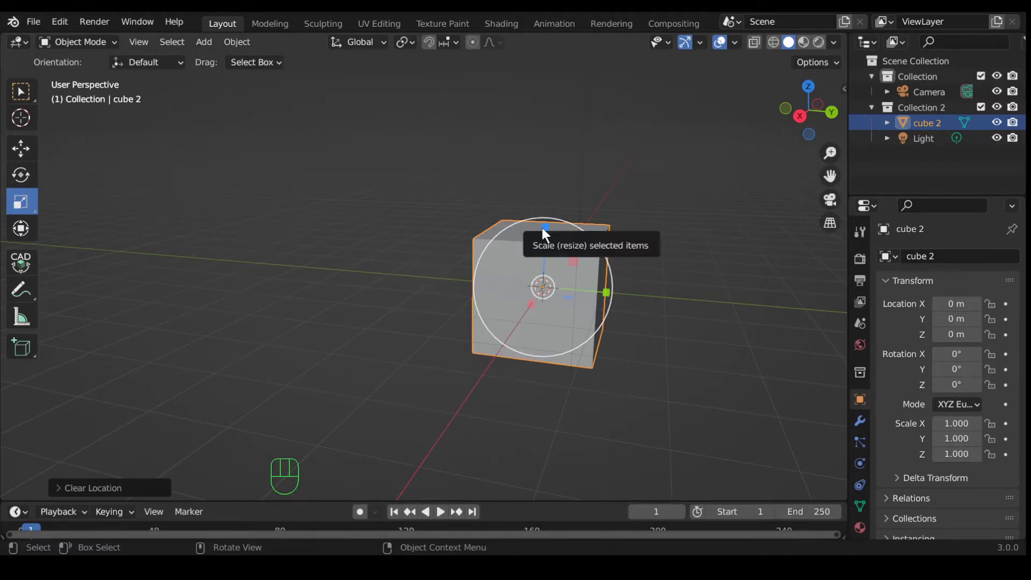
- Scale cube 2 with the gizmo handles to about 3.088 × 3.653 × 4.107 along X, Y and Z
left_click_drag(518, 230, 409, 193)
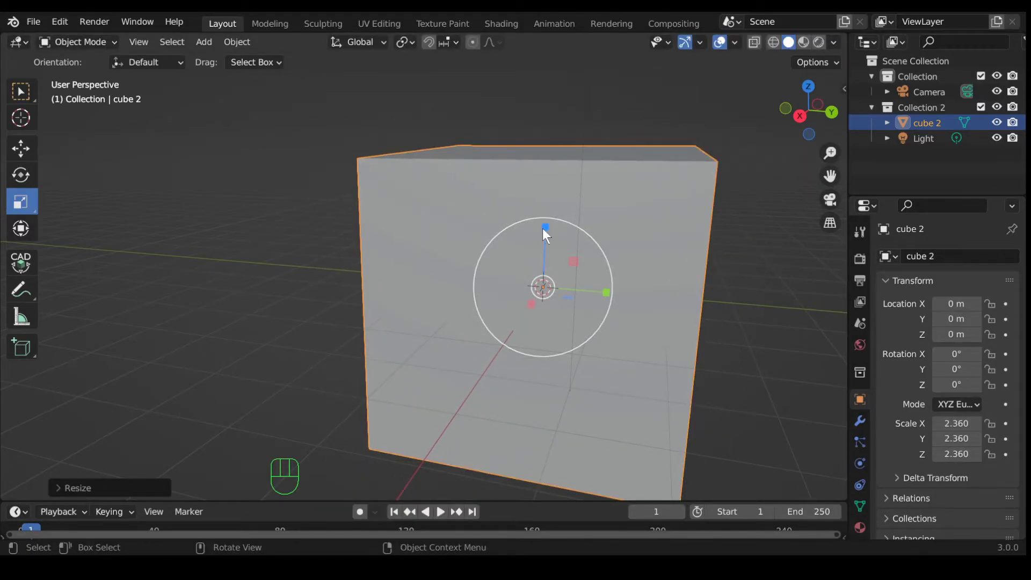
left_click_drag(549, 234, 570, 233)
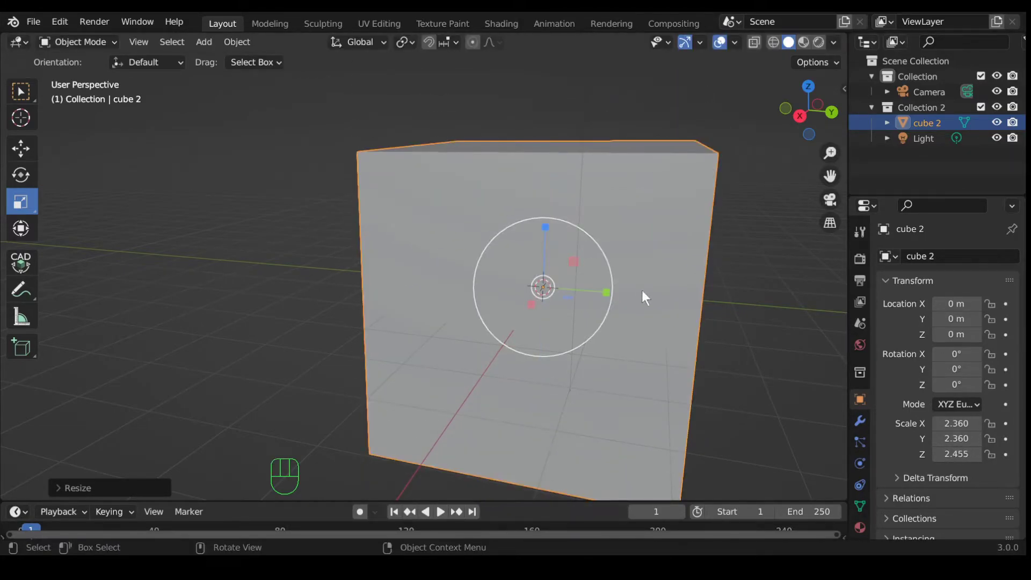
left_click_drag(610, 298, 604, 293)
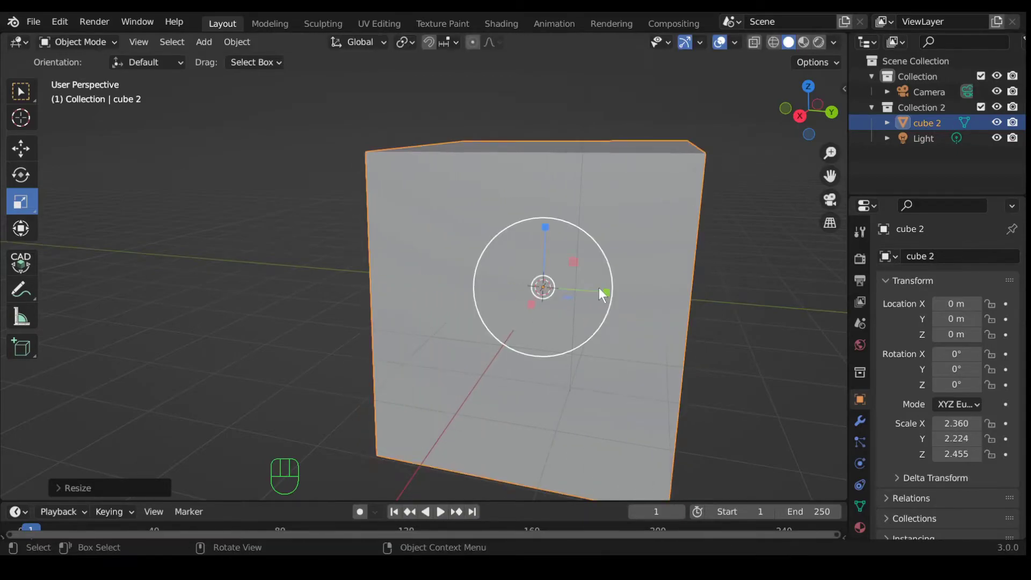
middle_click(721, 354)
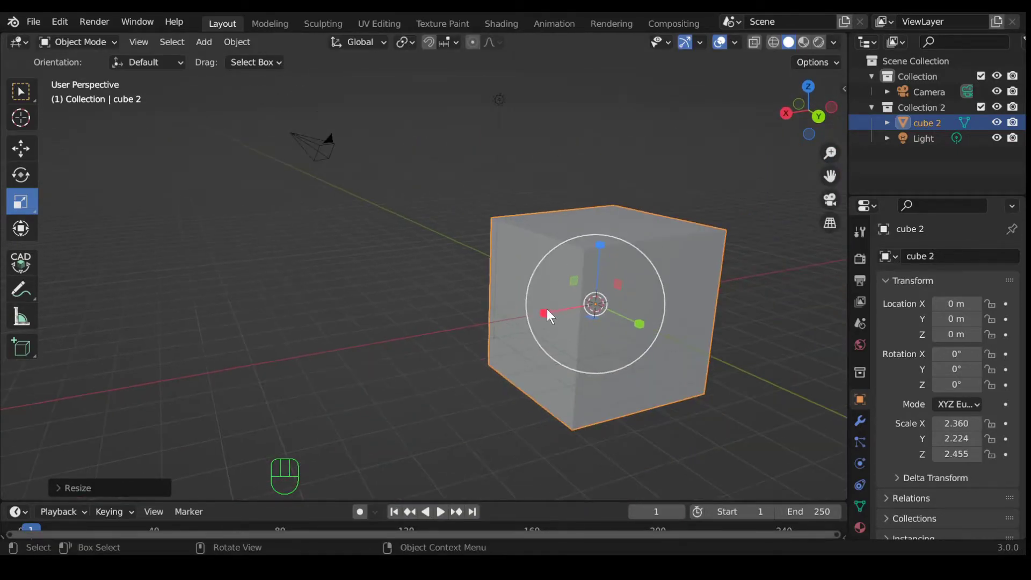
left_click_drag(549, 315, 546, 323)
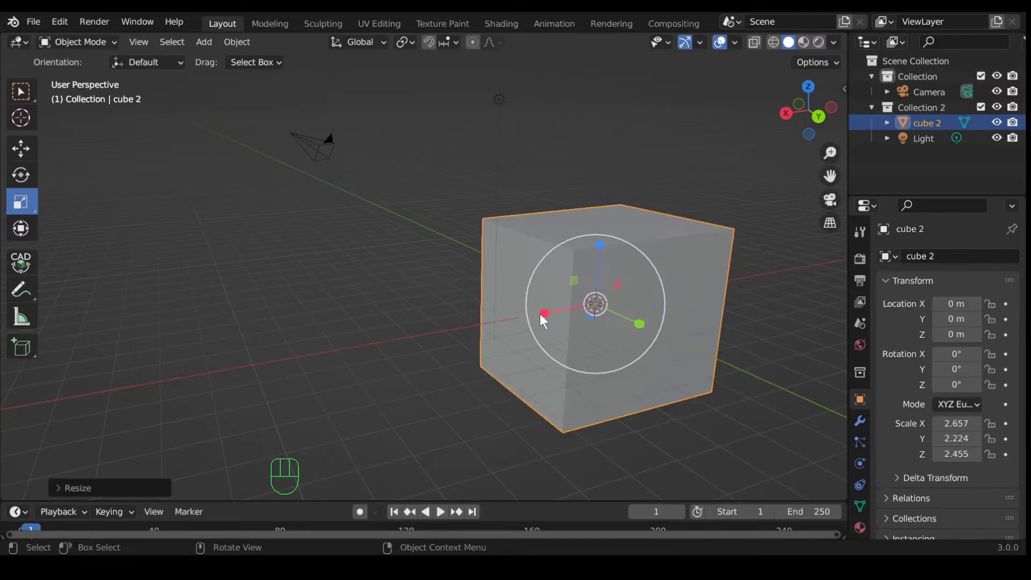
left_click_drag(579, 286, 579, 281)
left_click_drag(623, 286, 648, 278)
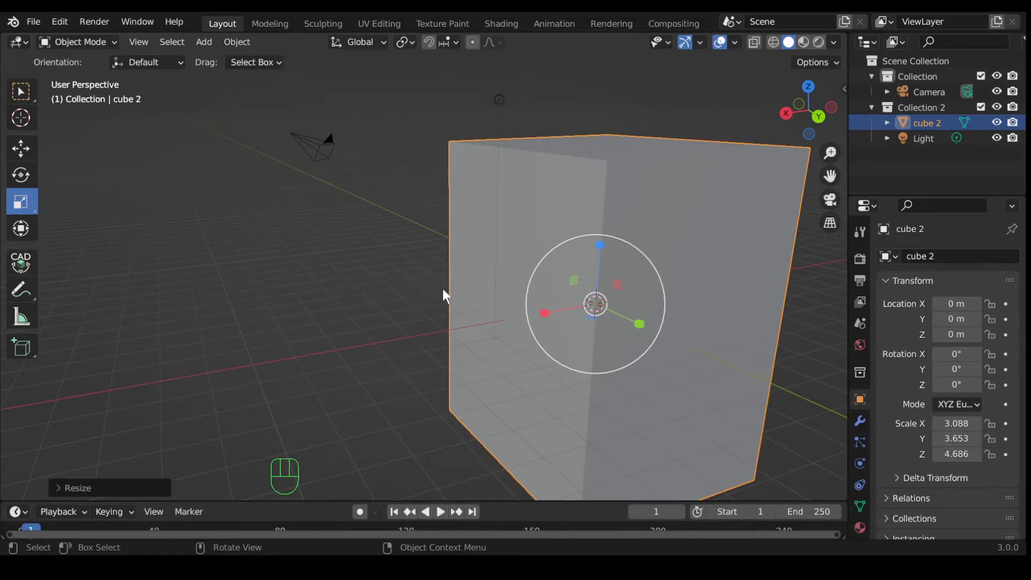
key("s")
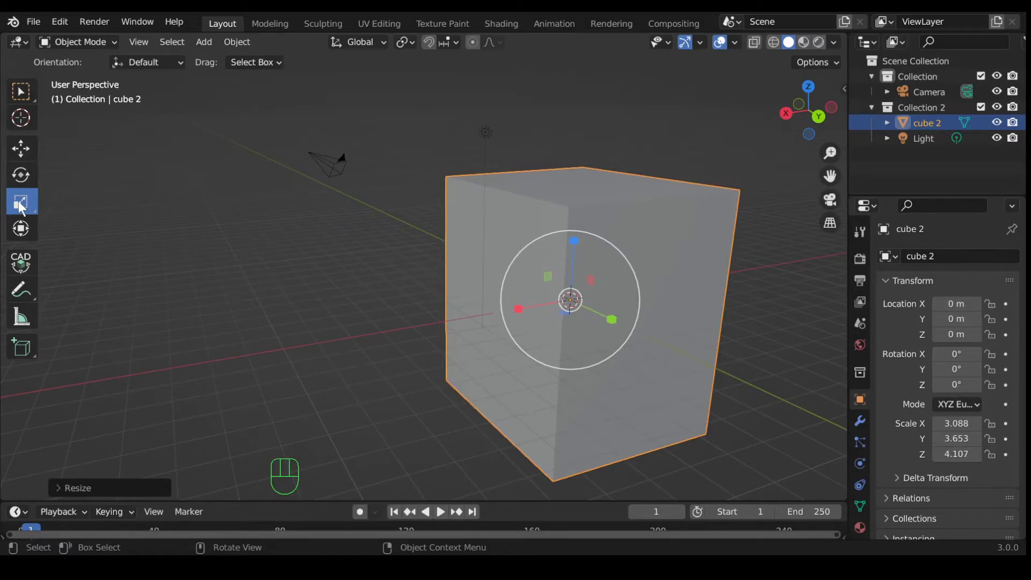
- Switch to the Scale Cage tool, showing a handled cage around cube 2
left_click_drag(24, 208, 106, 247)
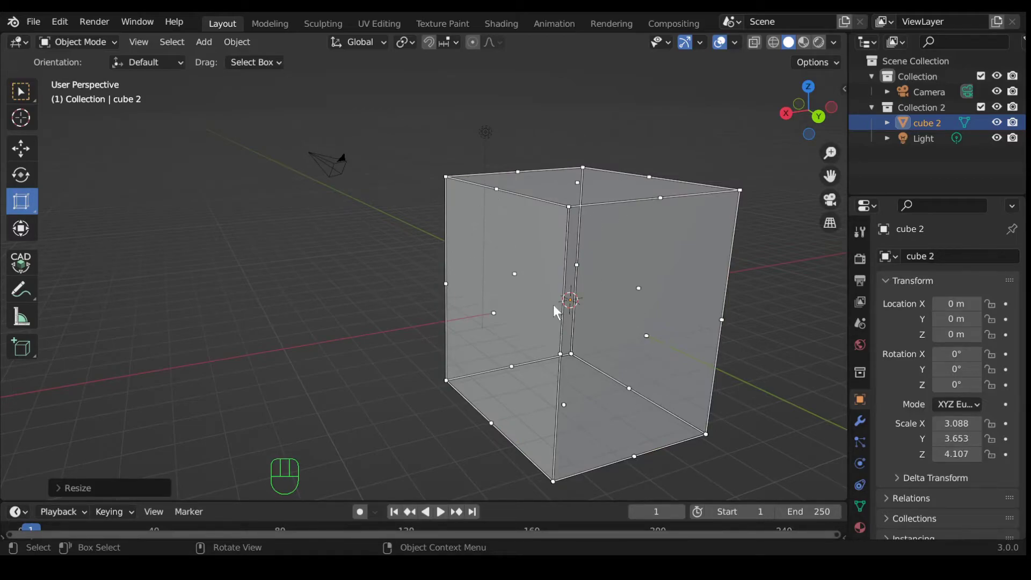
left_click_drag(600, 329, 609, 344)
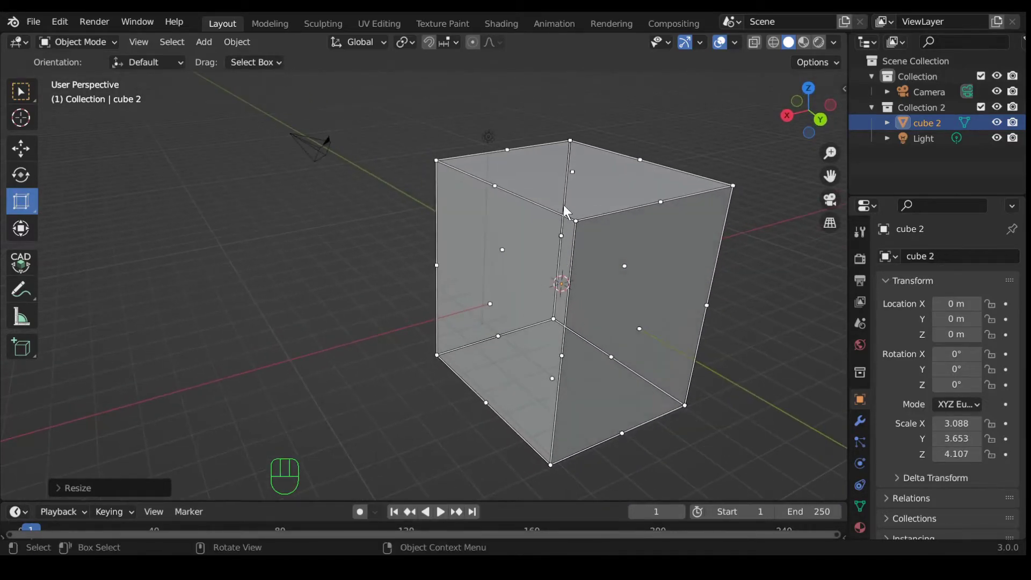
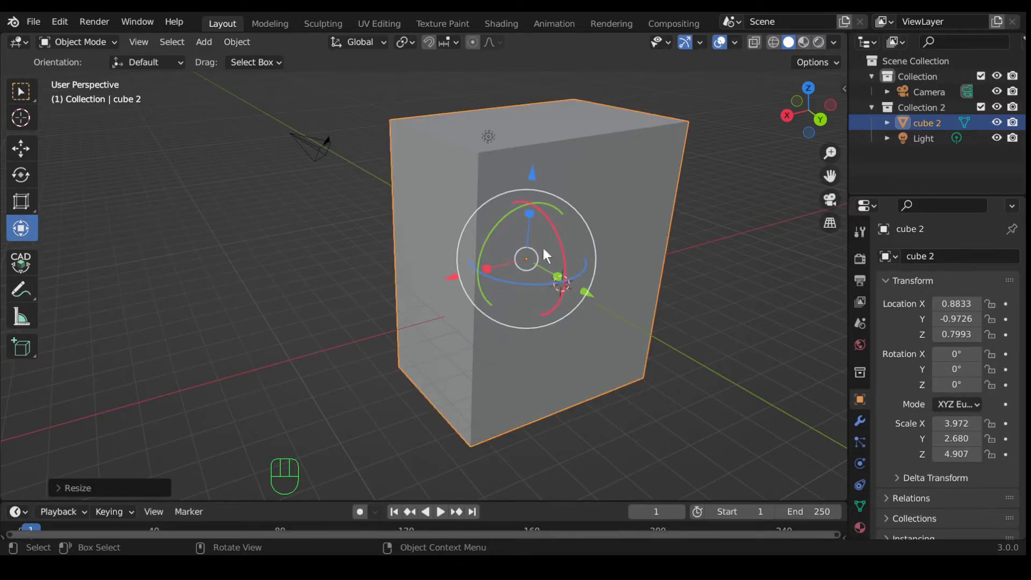
- Shift cube 2 about 6 m along X, tilt it around Y and stretch it to roughly 4.0 × 3.3 × 4.9
left_click_drag(457, 283, 314, 282)
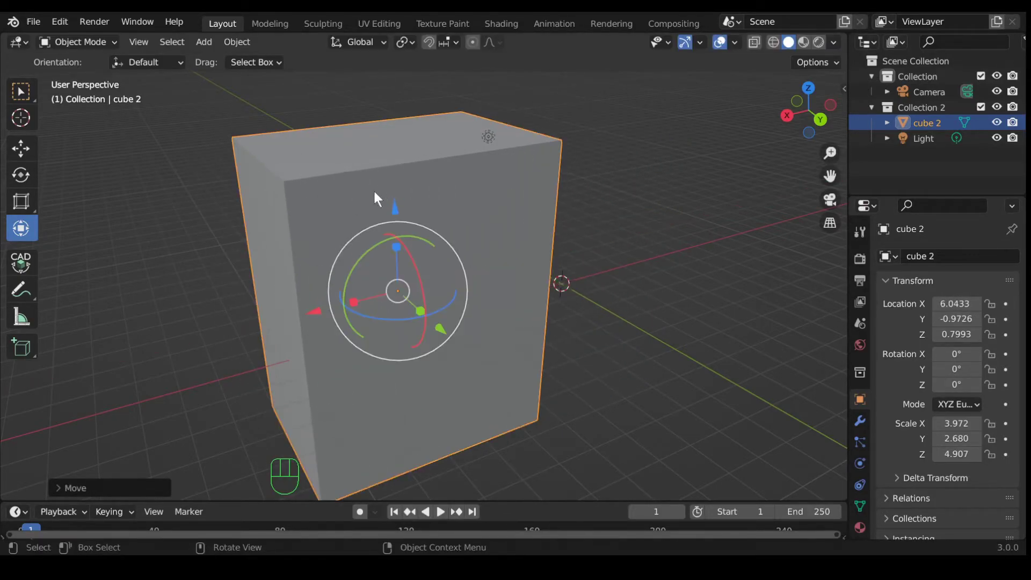
left_click(399, 213)
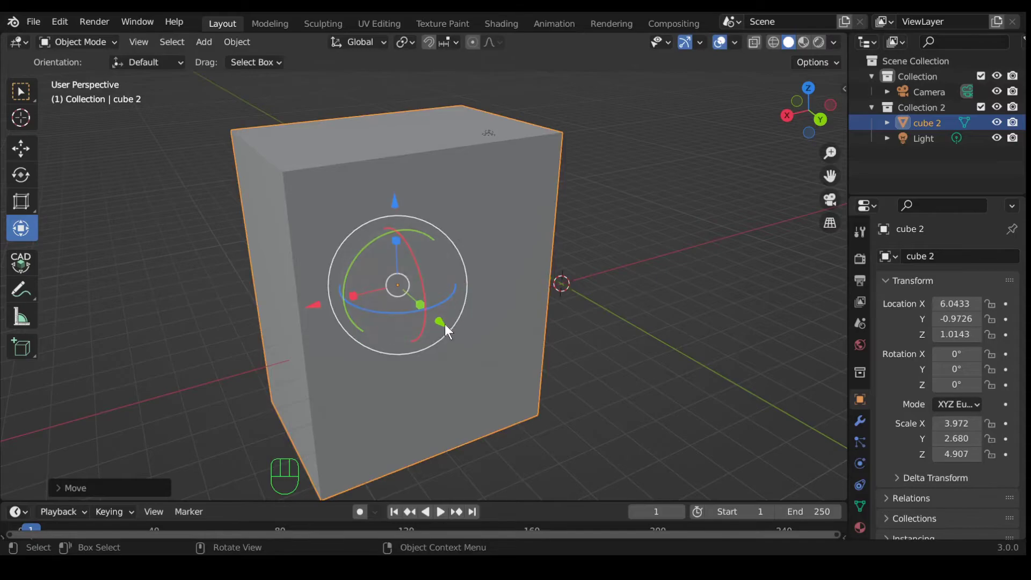
left_click(447, 328)
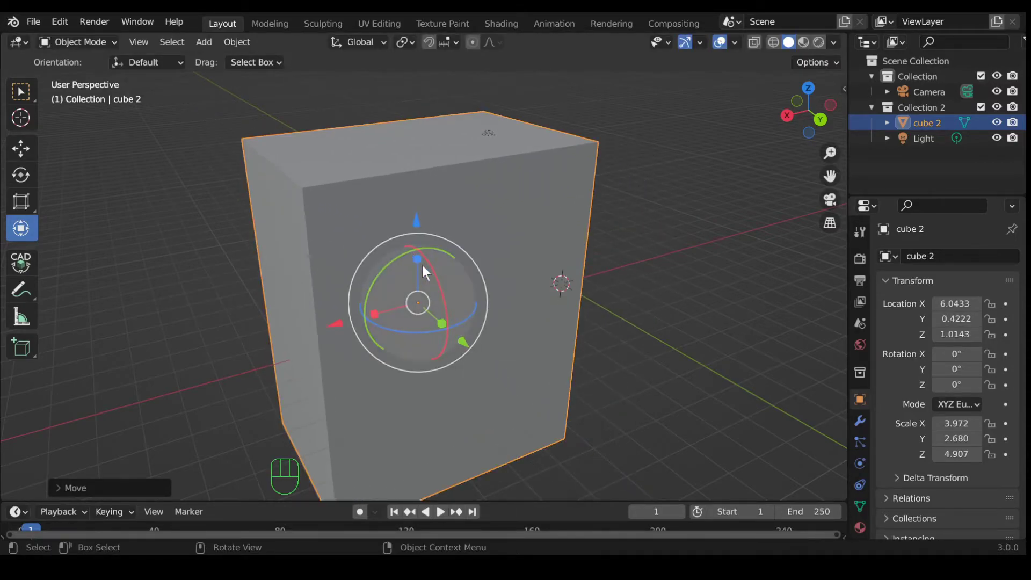
left_click(434, 252)
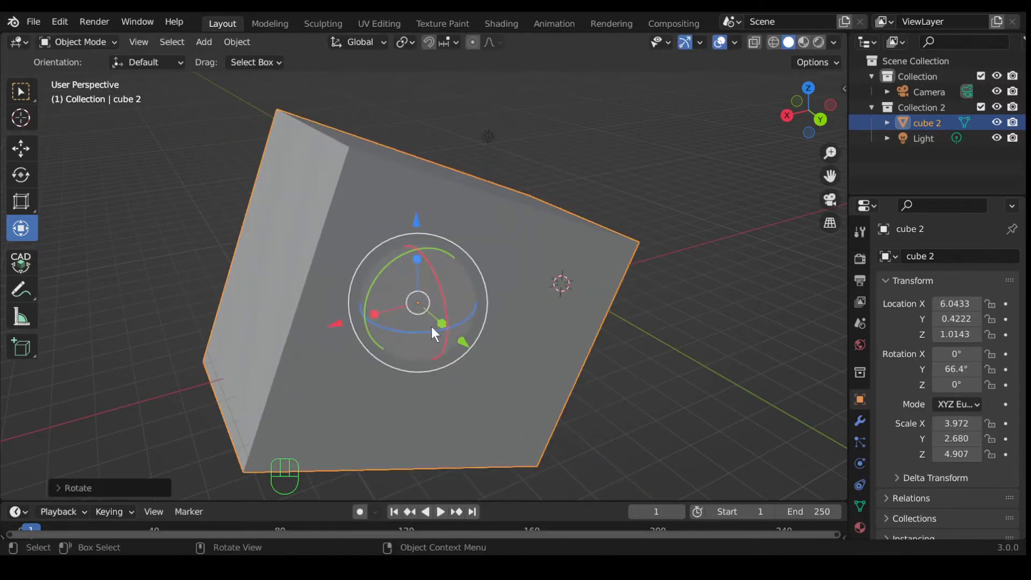
left_click(445, 327)
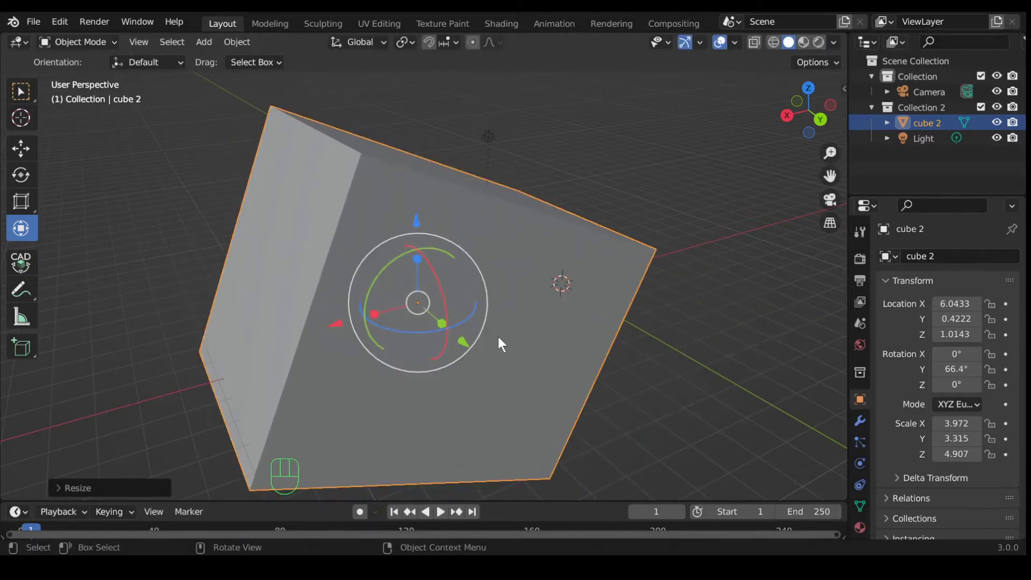
left_click_drag(461, 283, 472, 281)
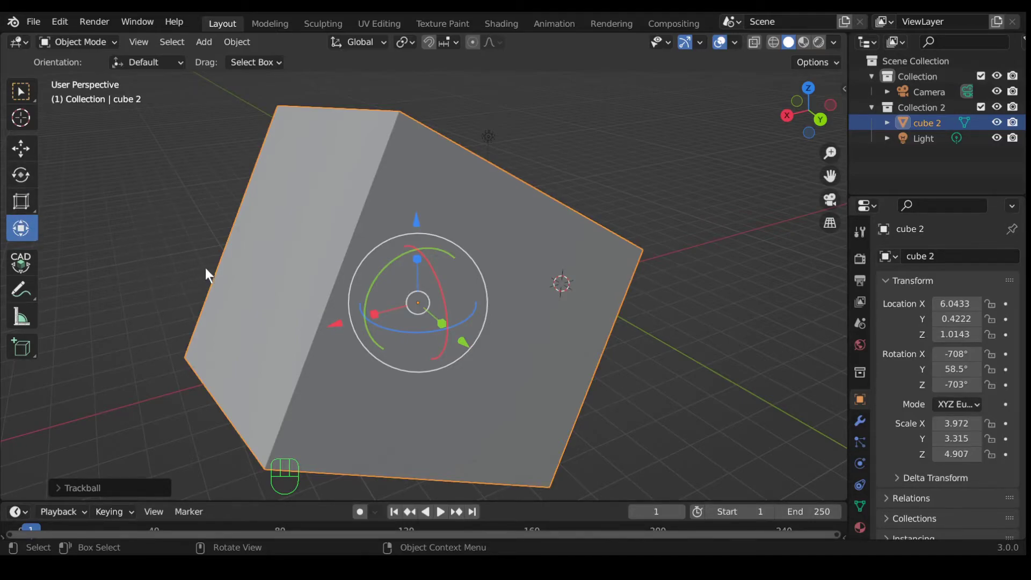
middle_click(204, 240)
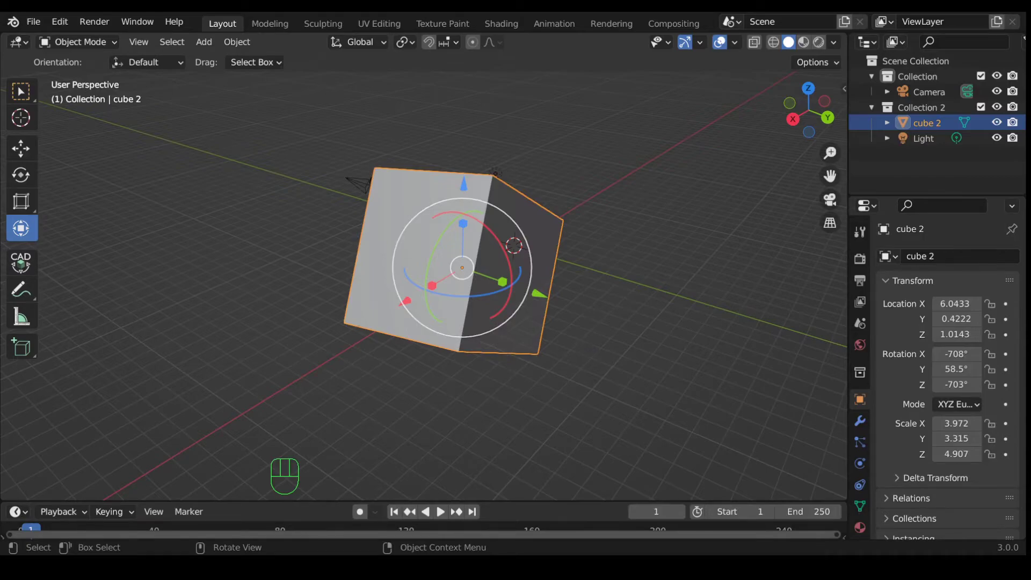
- Reselect cube 2 and clear its location, rotation and scale with Alt+G, Alt+R and Alt+S
left_click(637, 279)
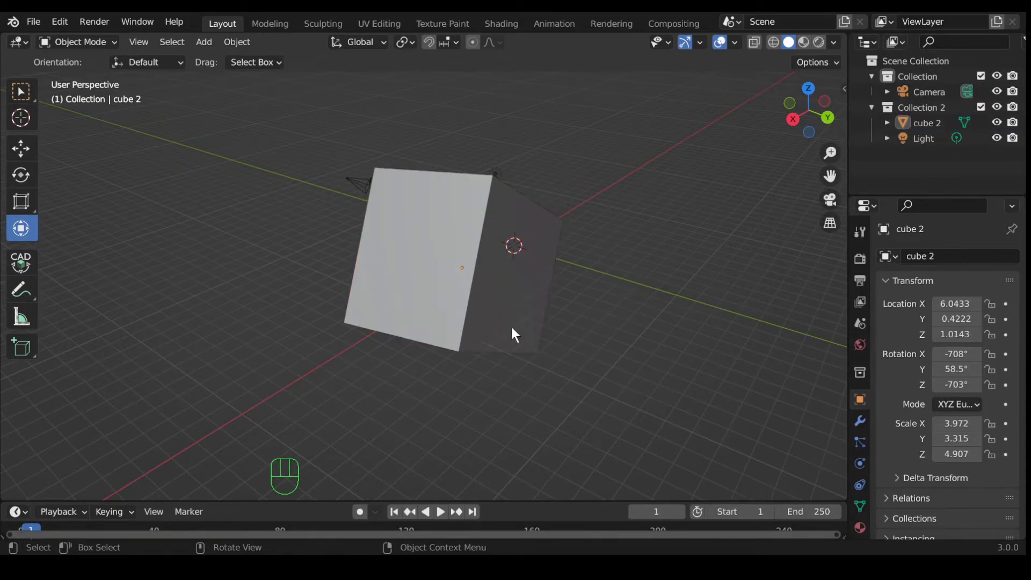
left_click(454, 280)
key("alt+g")
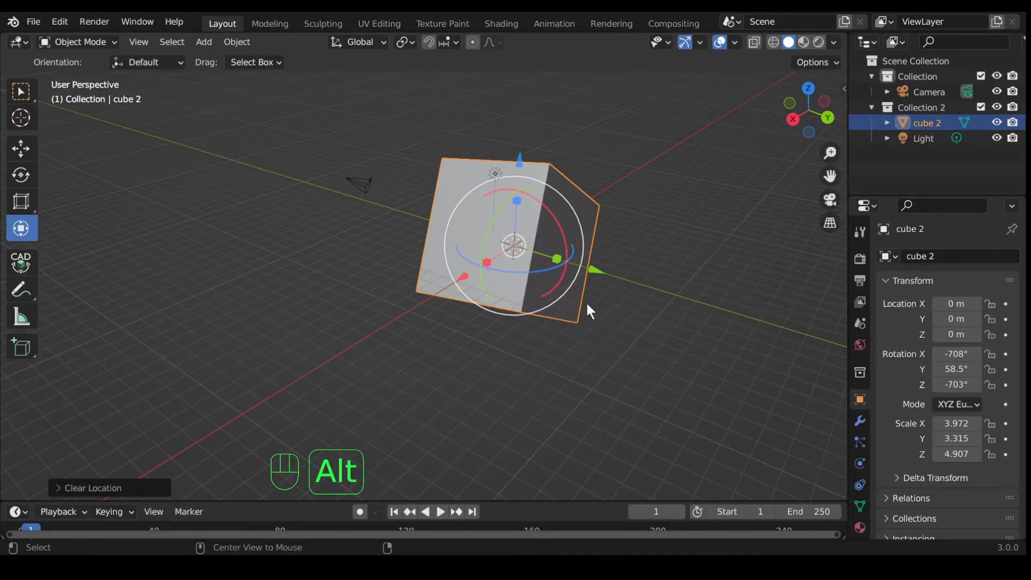
key("alt+r")
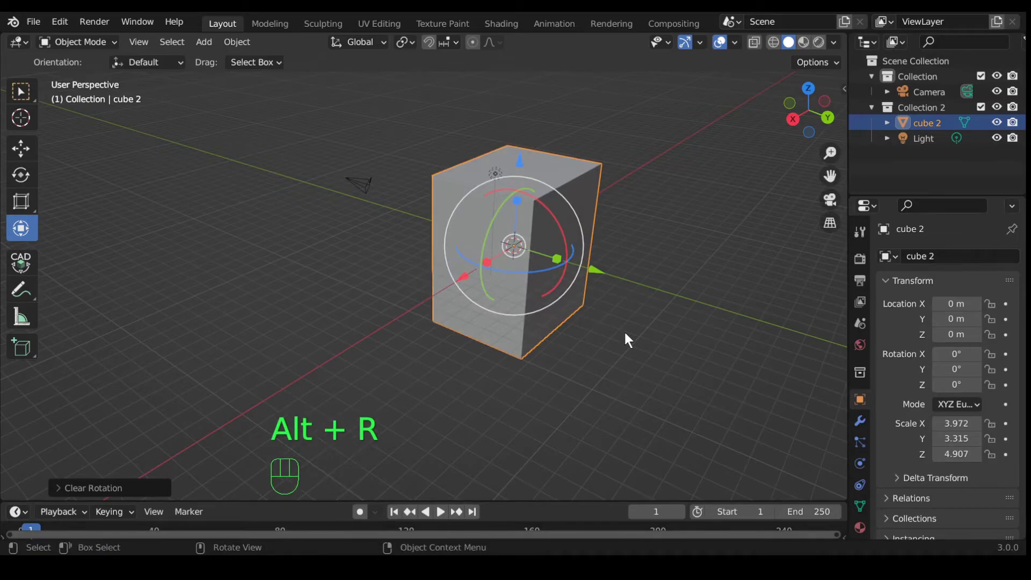
key("alt+s")
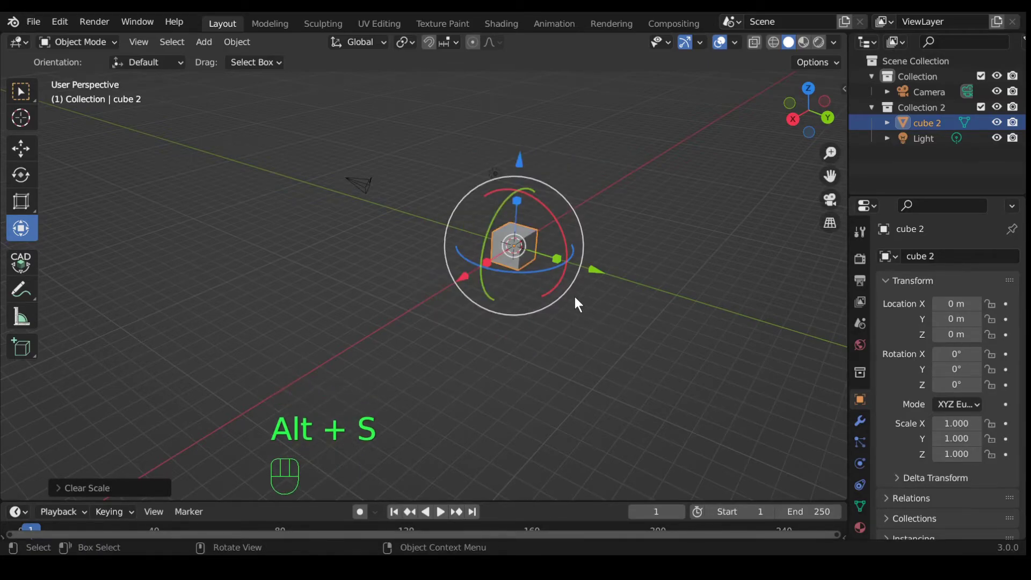
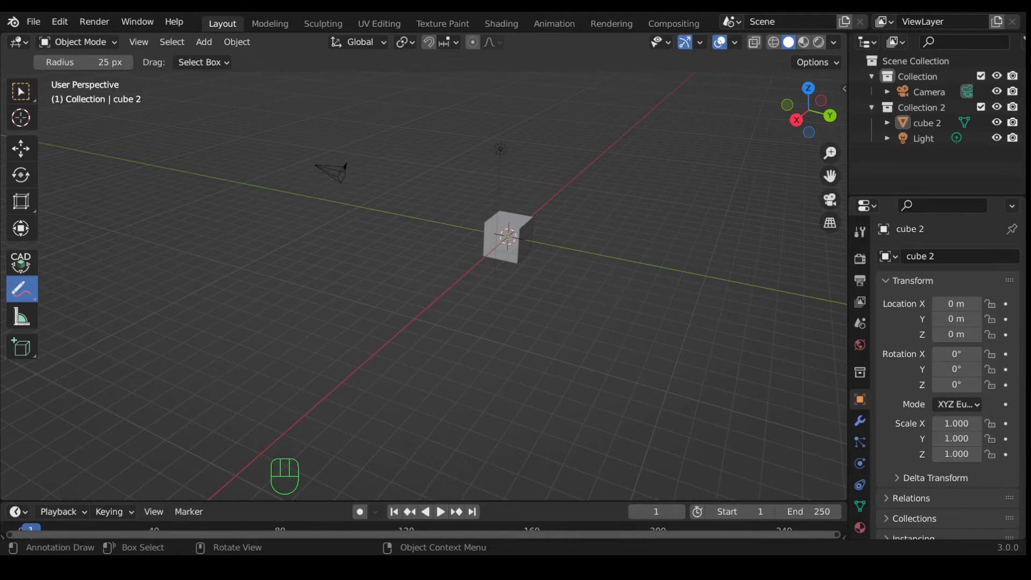
- Measure across the cube's top face with the ruler, reading about 2.88 m
left_click(28, 325)
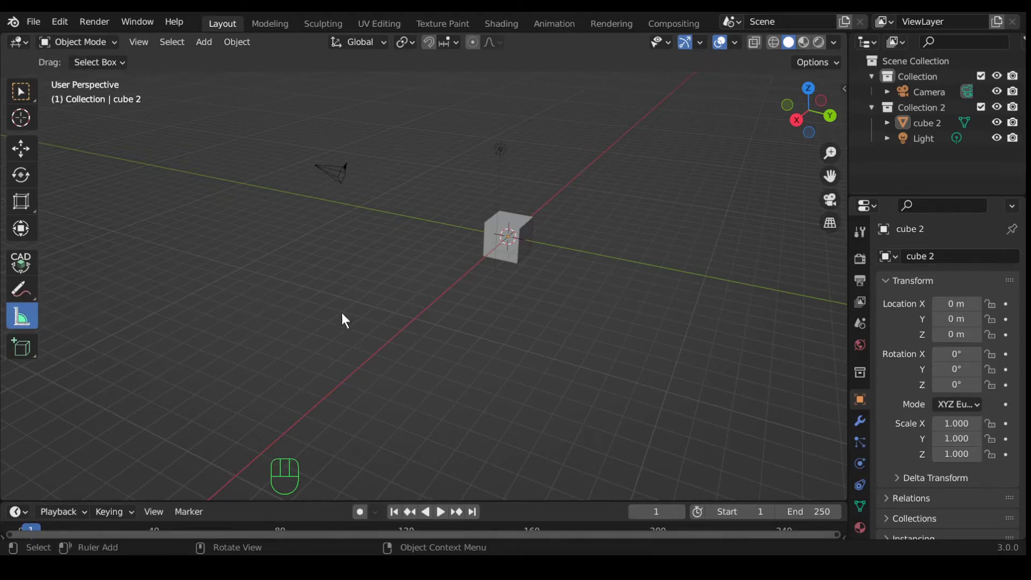
middle_click(561, 261)
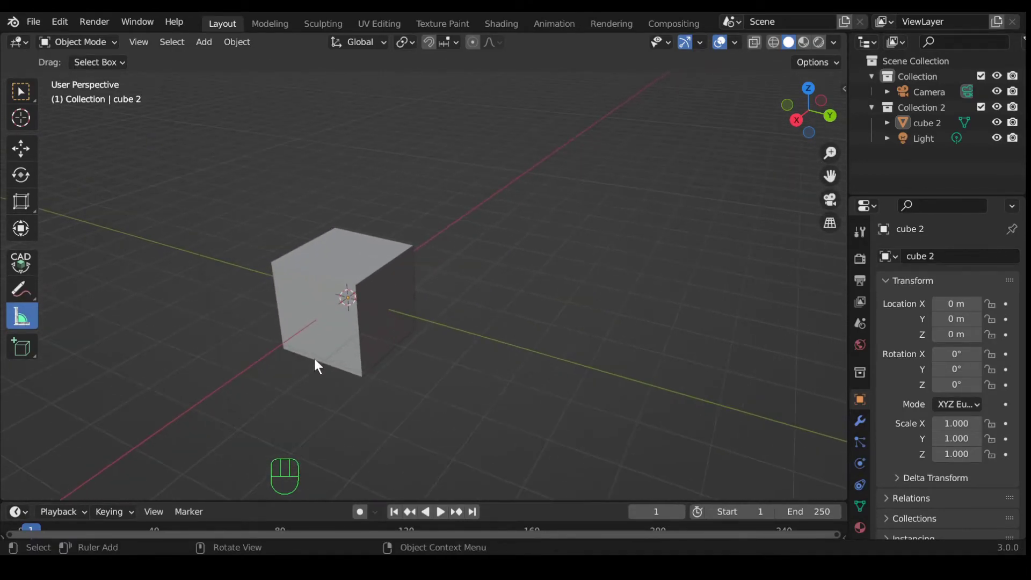
left_click_drag(282, 268, 416, 251)
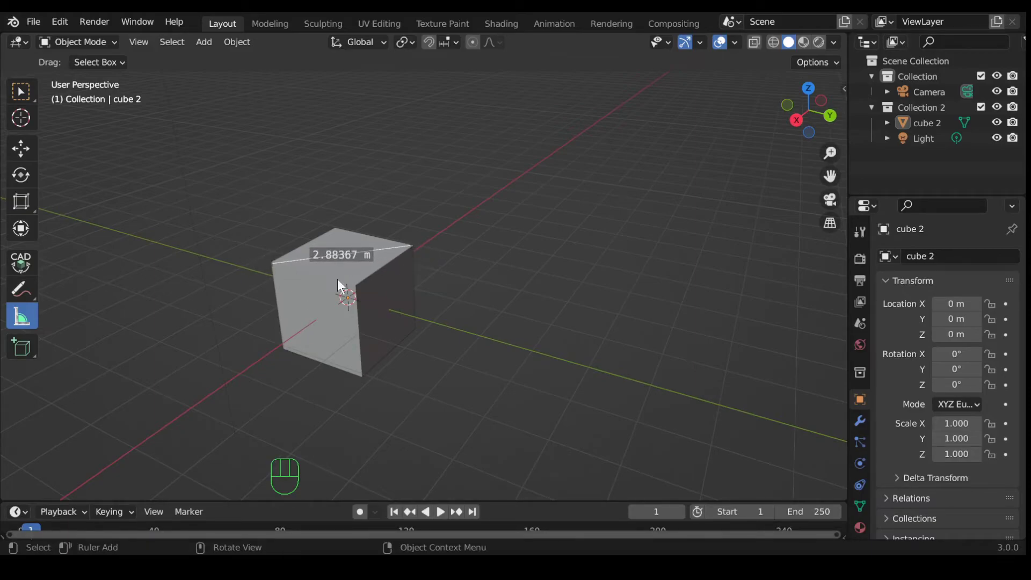
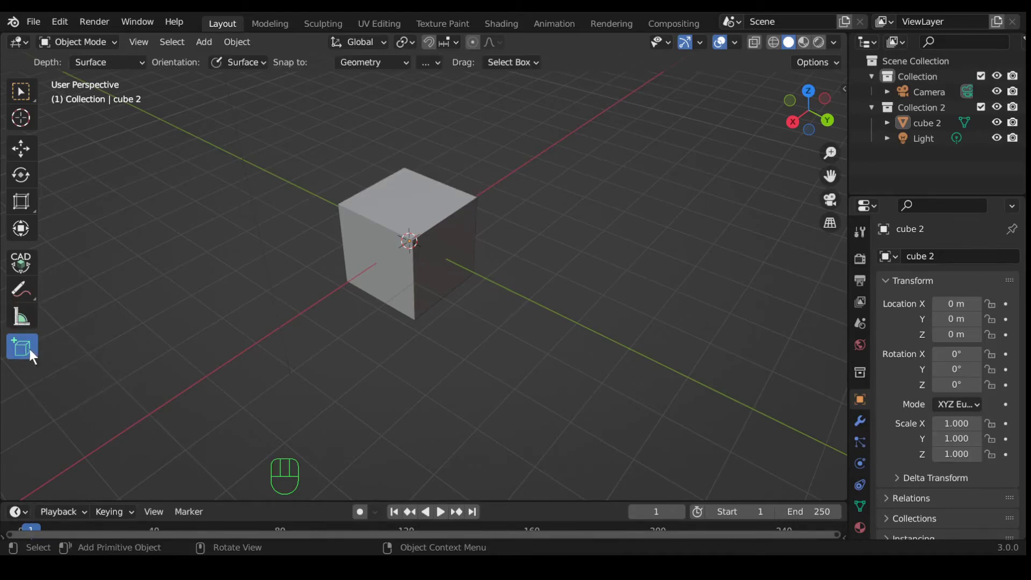
- Draw a new cube on the grid beside cube 2 with the Add Cube tool
left_click_drag(32, 349, 24, 354)
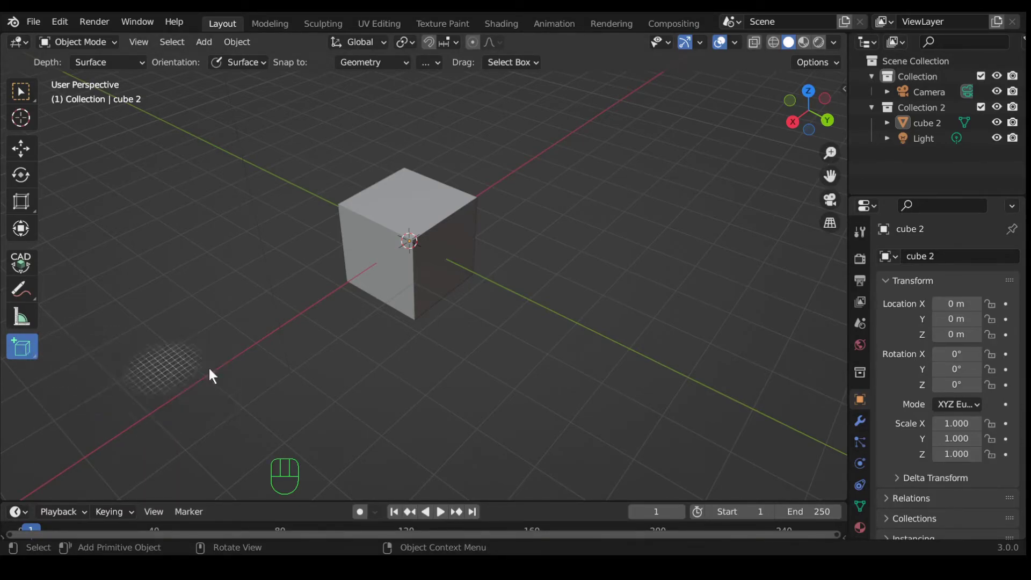
middle_click(404, 390)
middle_click(313, 396)
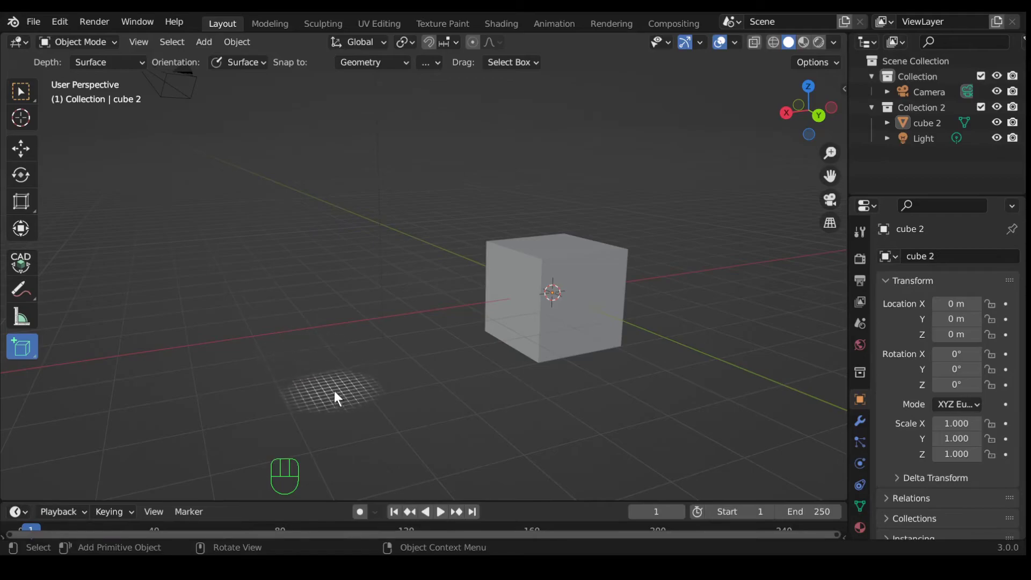
left_click(291, 338)
left_click_drag(296, 342, 504, 259)
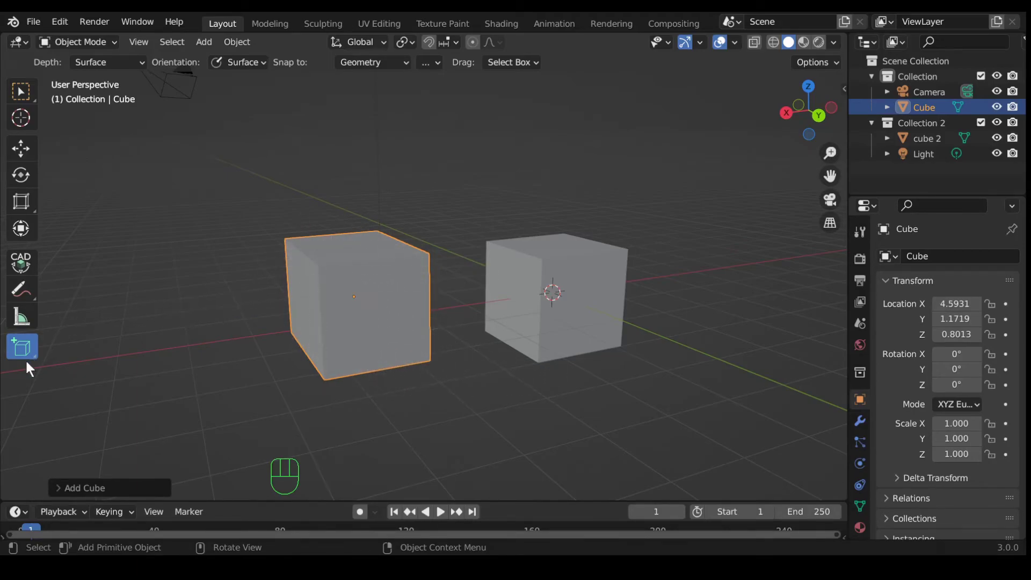
- Draw a small square on the new cube's top and raise it into a cube
left_click_drag(487, 428, 471, 388)
middle_click(488, 400)
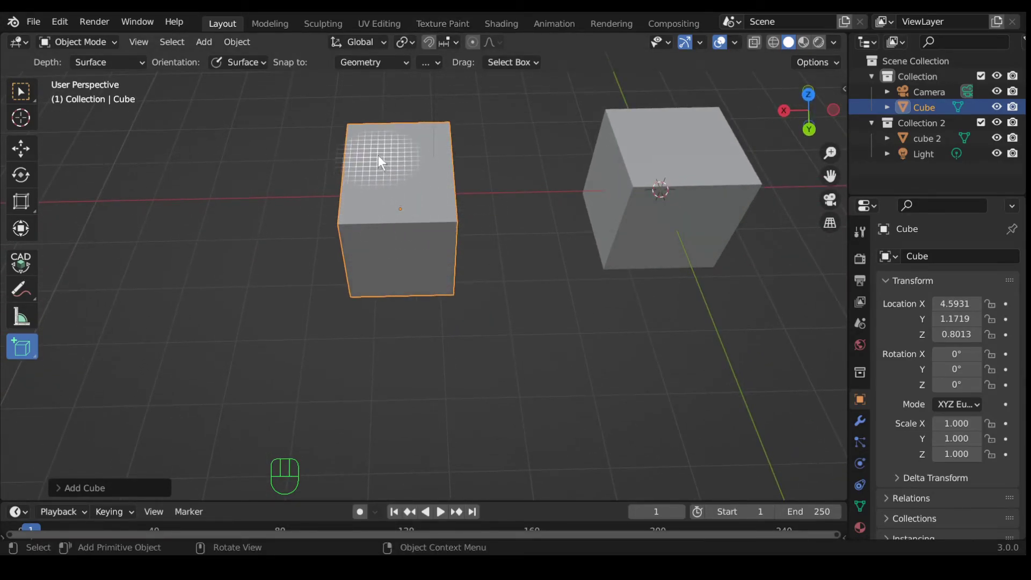
left_click_drag(379, 148, 411, 144)
left_click_drag(509, 210, 390, 204)
- Draw a rectangle on the cube's side face and extrude it into a flat box
left_click_drag(466, 255, 465, 302)
left_click_drag(342, 271, 467, 277)
left_click_drag(24, 352, 105, 387)
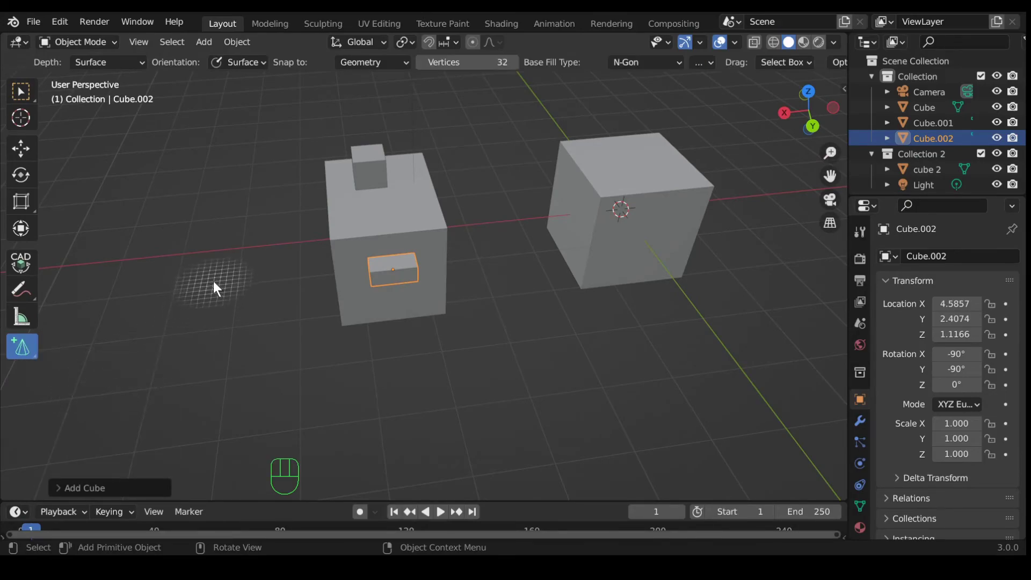
- Draw a cone on the grid to the left of the stacked cubes
left_click_drag(180, 268, 262, 230)
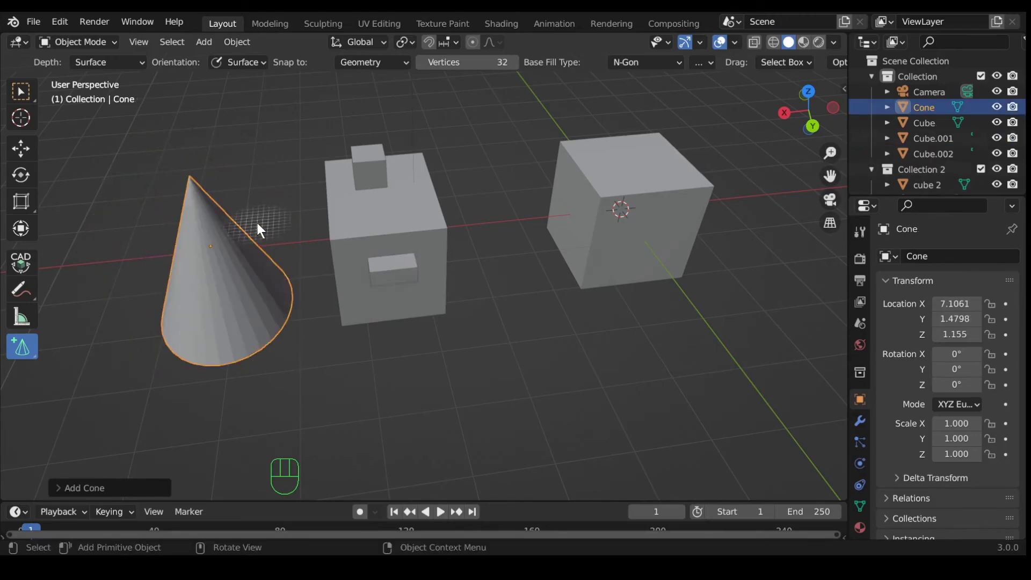
left_click_drag(387, 381, 357, 350)
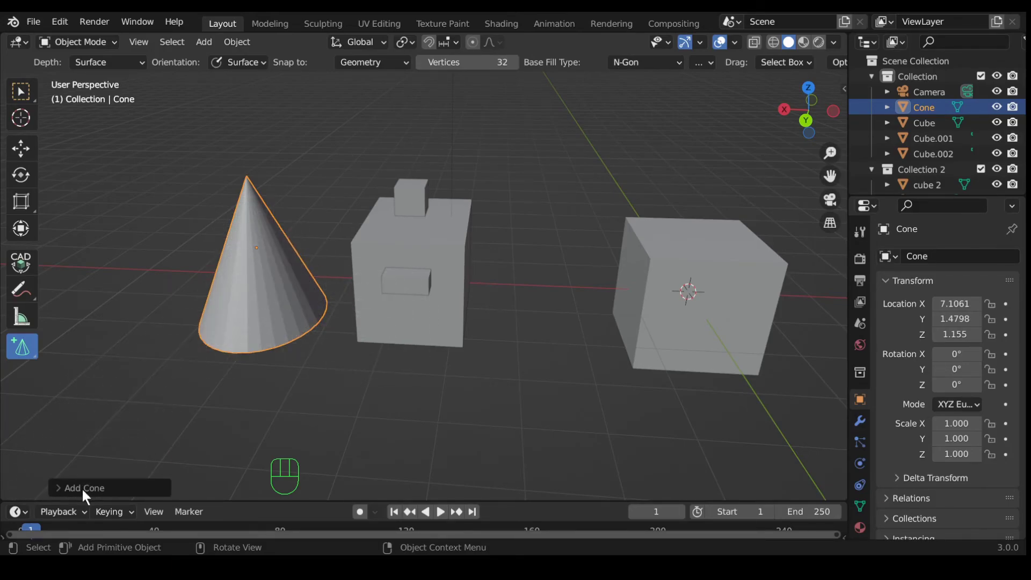
- Expand the Add Cone operator panel showing 32 vertices, radius 1 m, depth 2 m
left_click(76, 493)
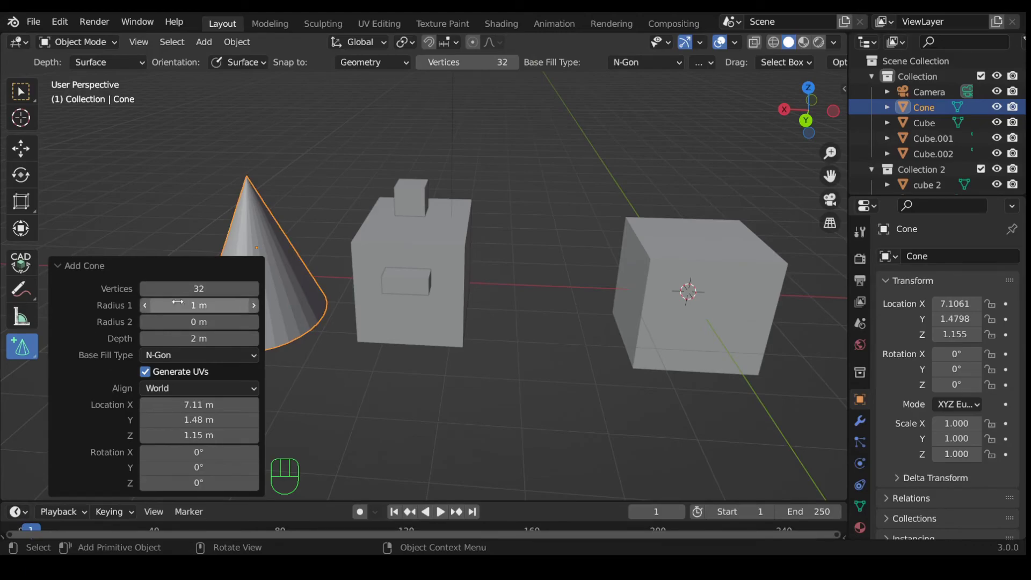
middle_click(383, 405)
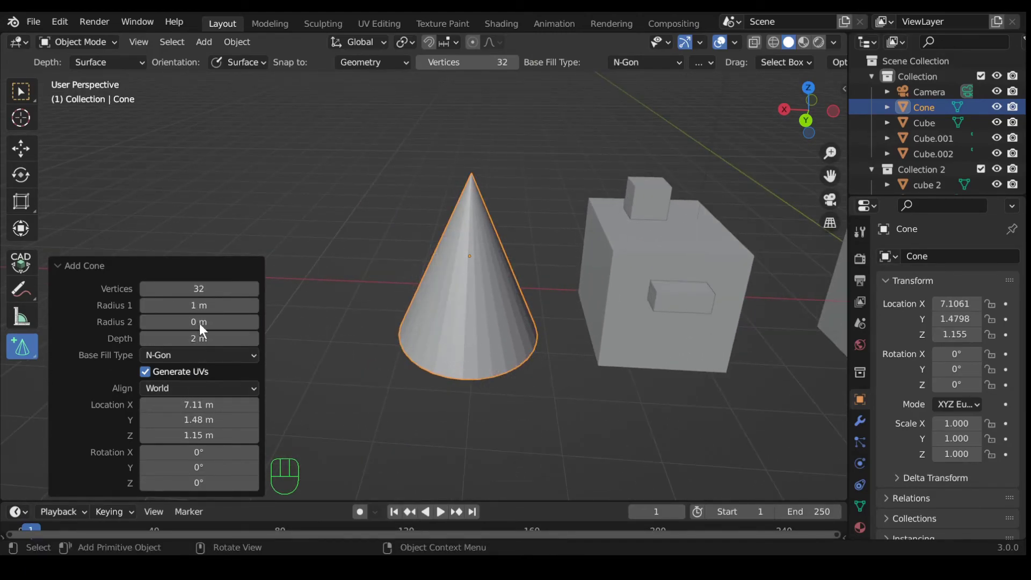
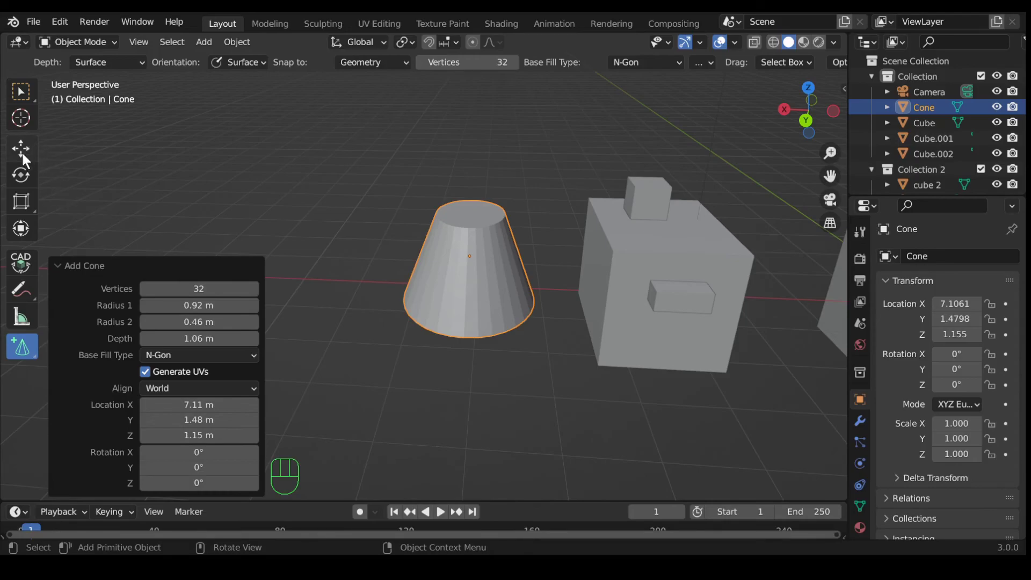
- Shift the cone slightly along X with the Move gizmo, then move it freely with G
left_click(28, 154)
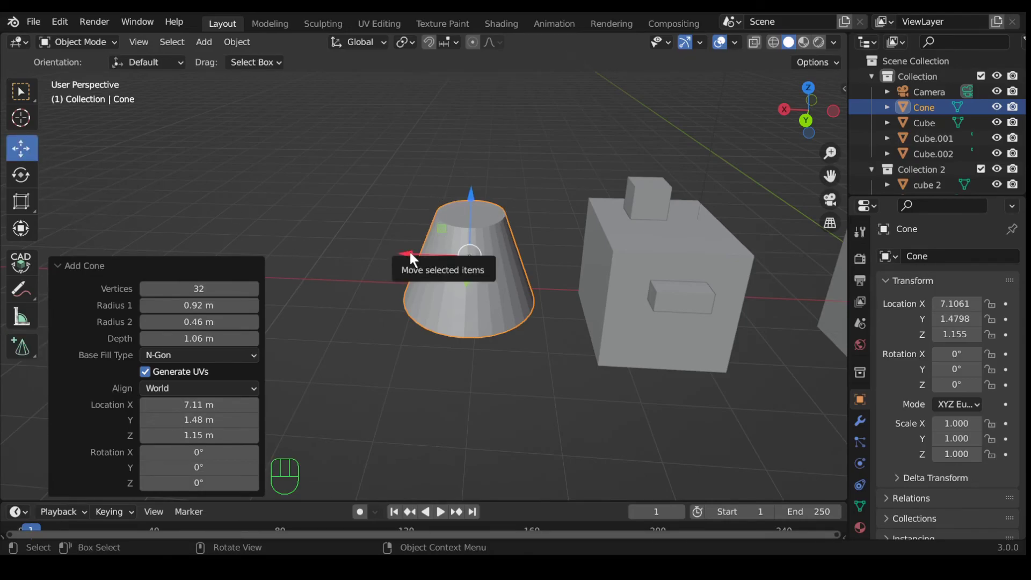
left_click(413, 260)
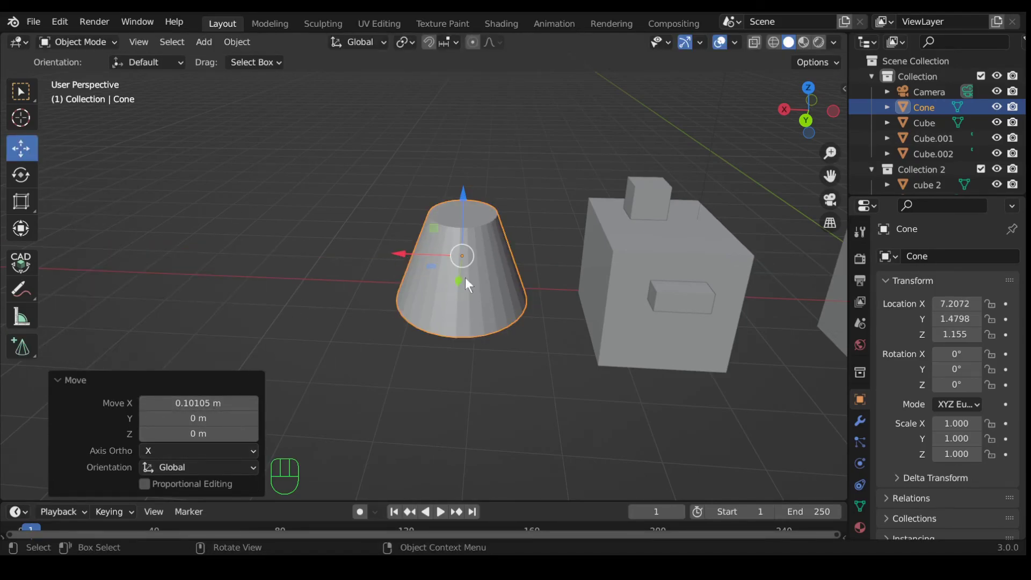
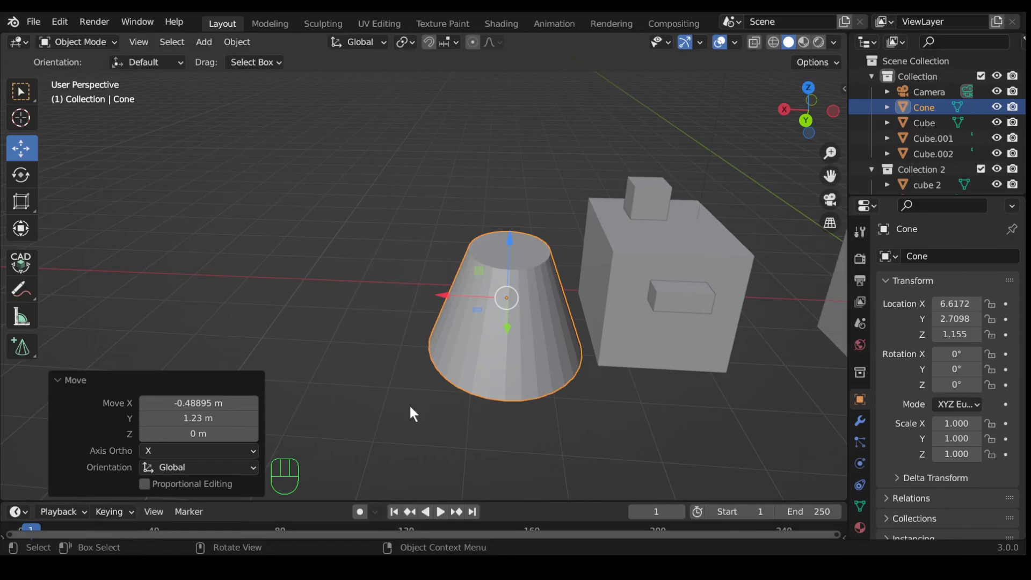
key("g")
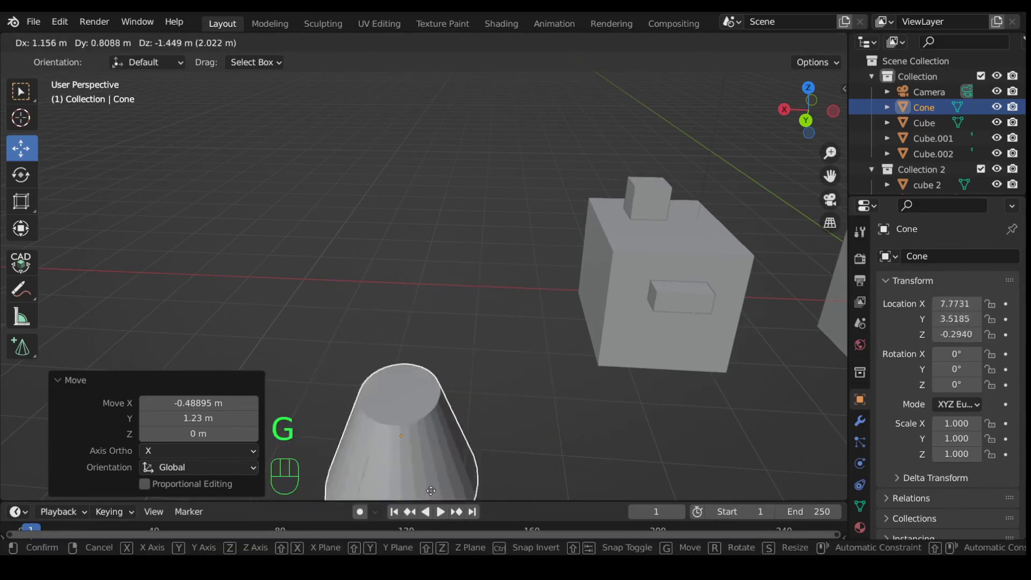